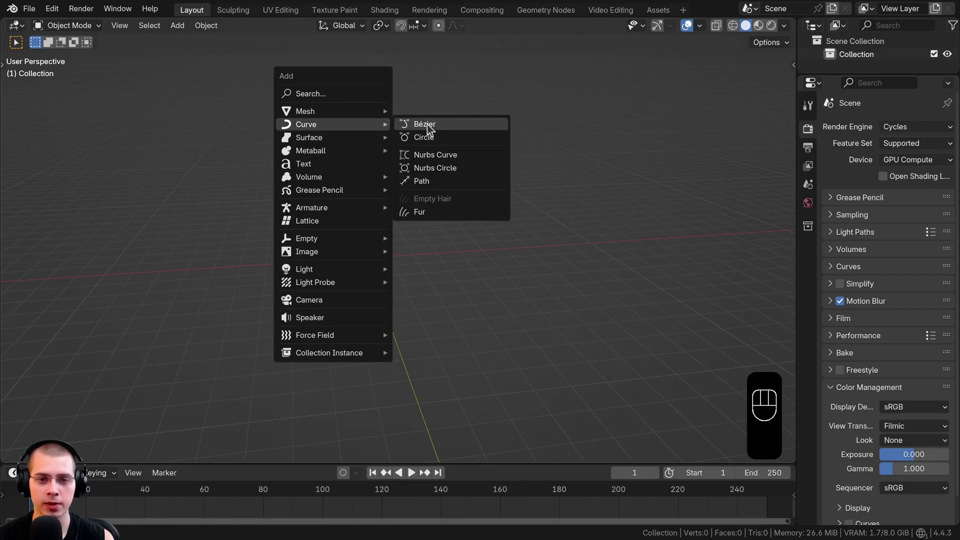
# - Add a Bézier curve and orbit around it to view it from above
pyautogui.moveTo(423, 197); pyautogui.dragTo(424, 217)
pyautogui.middleClick(423, 218)
pyautogui.middleClick(371, 250)
pyautogui.moveTo(403, 245); pyautogui.dragTo(411, 235)
pyautogui.moveTo(458, 242); pyautogui.dragTo(515, 234)
pyautogui.moveTo(398, 305); pyautogui.dragTo(441, 281)
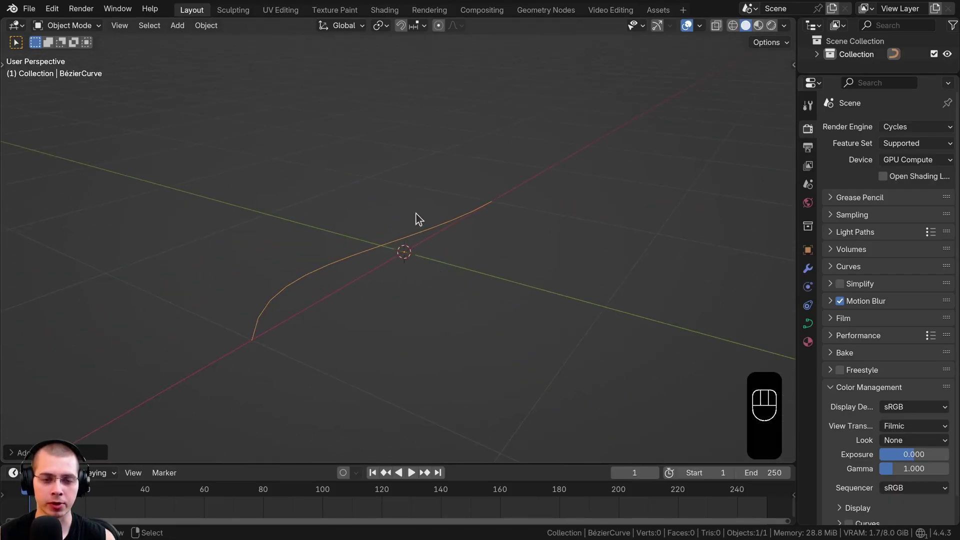
pyautogui.middleClick(360, 276)
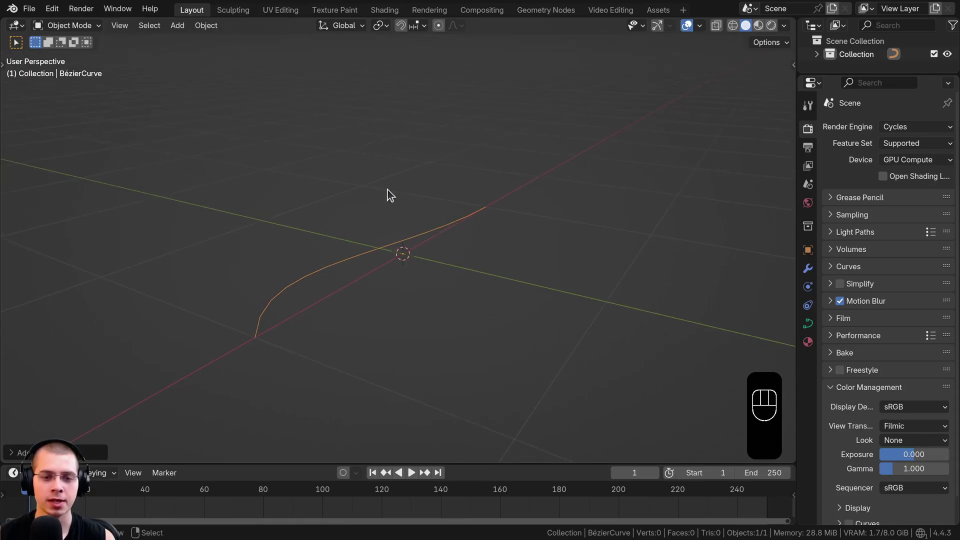
pyautogui.moveTo(355, 316); pyautogui.dragTo(285, 312)
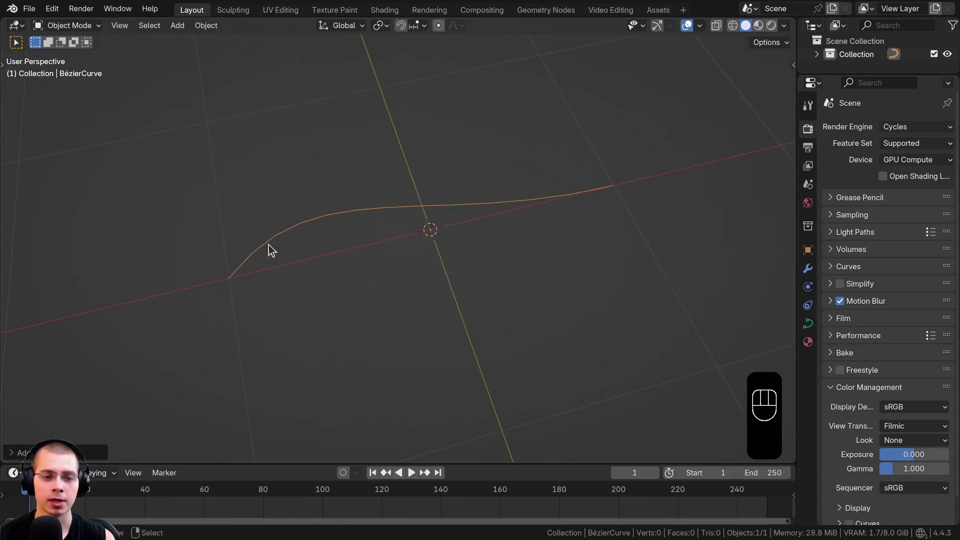
# - Reopen the Add menu, then inspect the curve from several angles and start grabbing it
pyautogui.press('a')
pyautogui.click(454, 208)
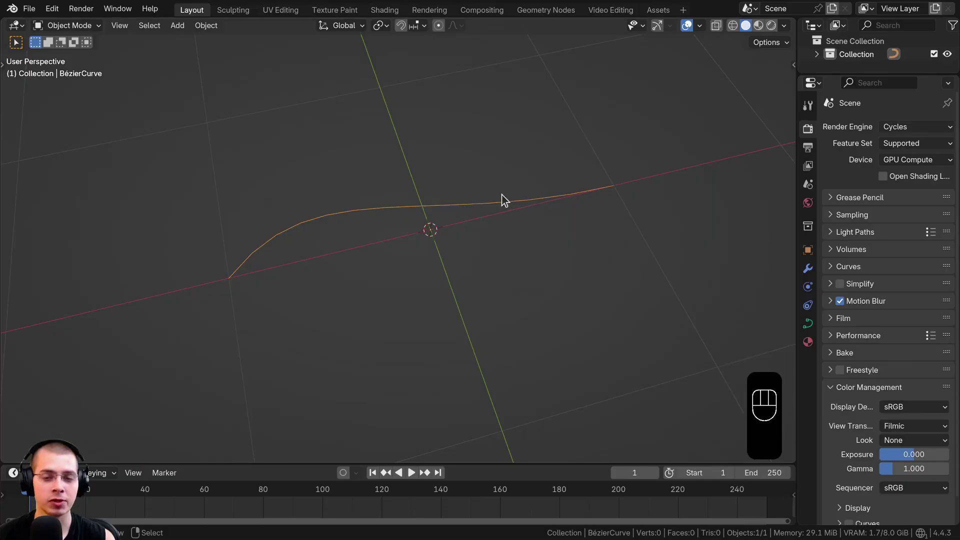
pyautogui.moveTo(385, 247); pyautogui.dragTo(435, 197)
pyautogui.middleClick(464, 205)
pyautogui.moveTo(474, 216); pyautogui.dragTo(469, 242)
pyautogui.moveTo(329, 259); pyautogui.dragTo(317, 260)
pyautogui.press('g')
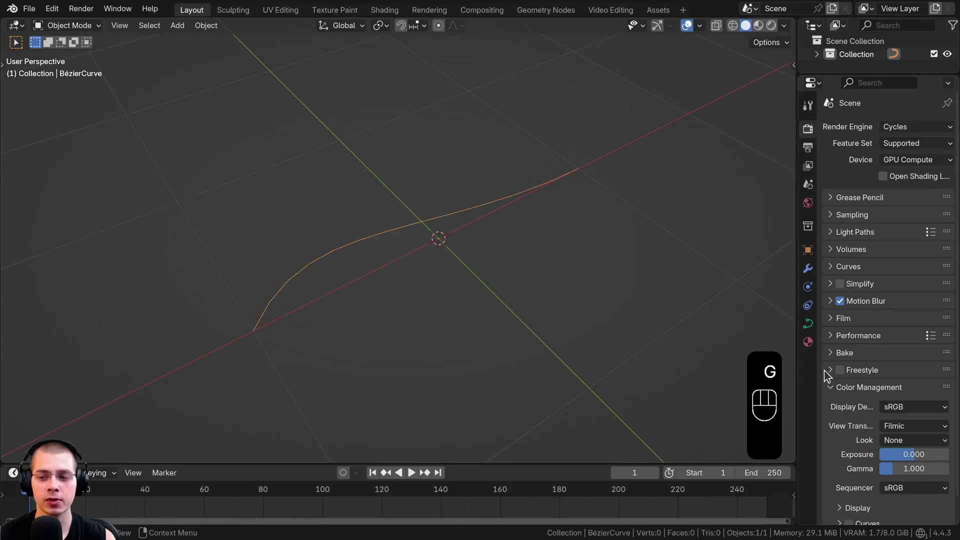
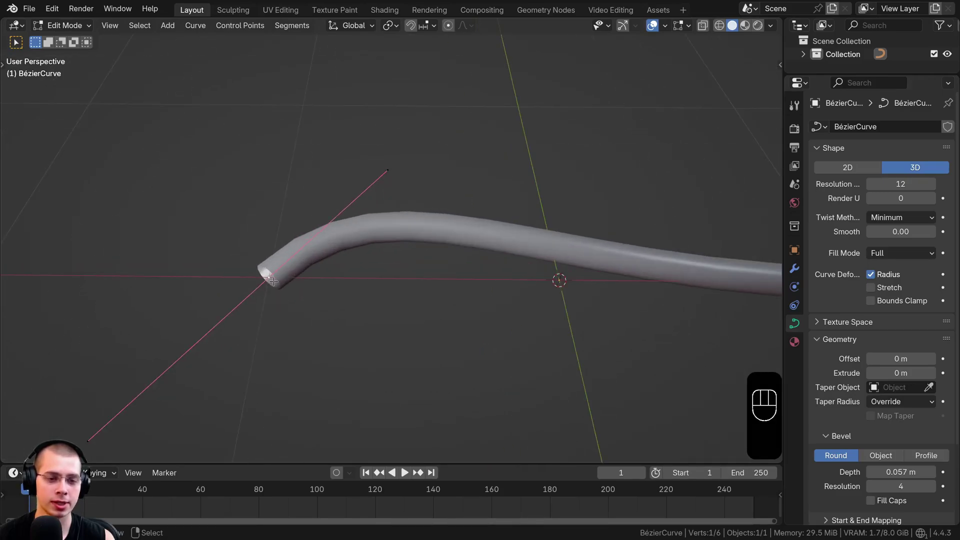
# - Move, scale and rotate the tube's end points and new point's handle, then close the loop
pyautogui.press('g')
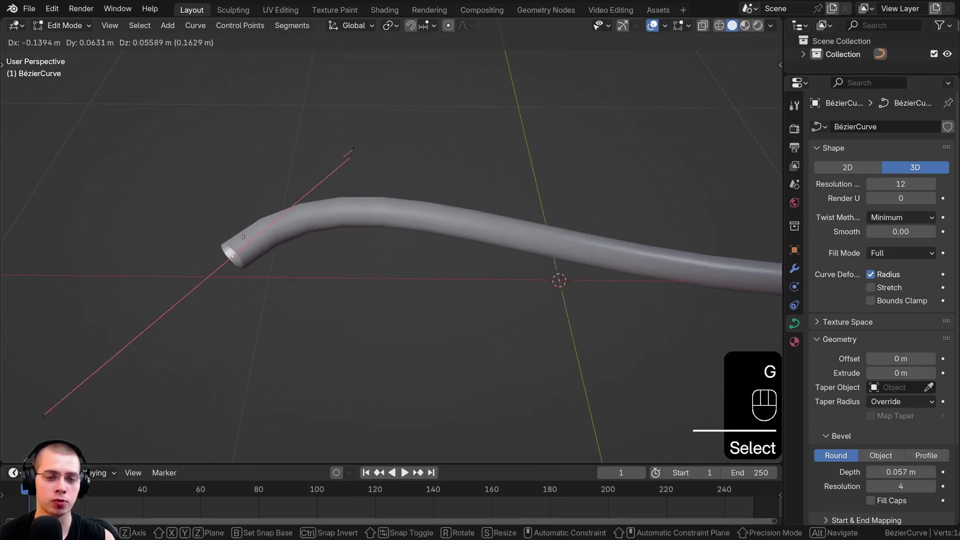
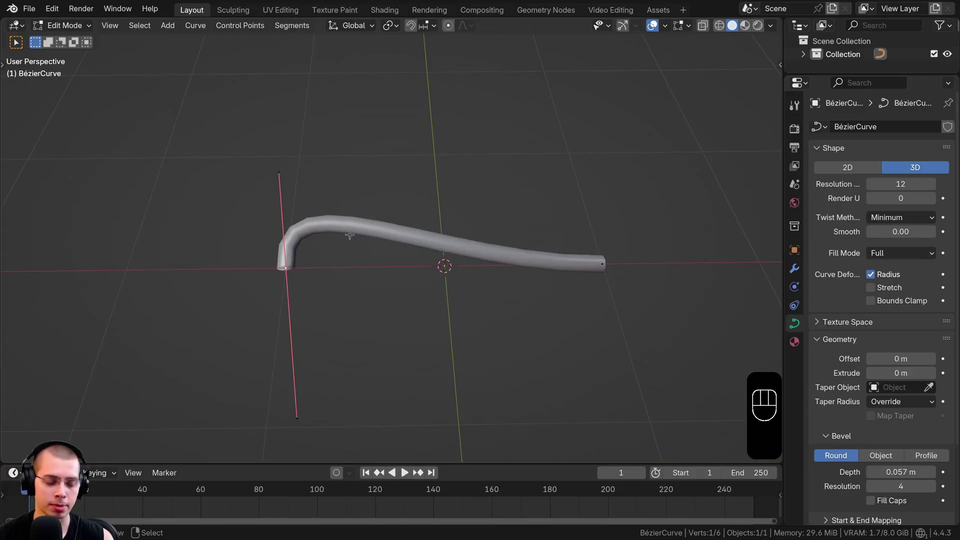
pyautogui.press('s')
pyautogui.press('g')
pyautogui.press('r')
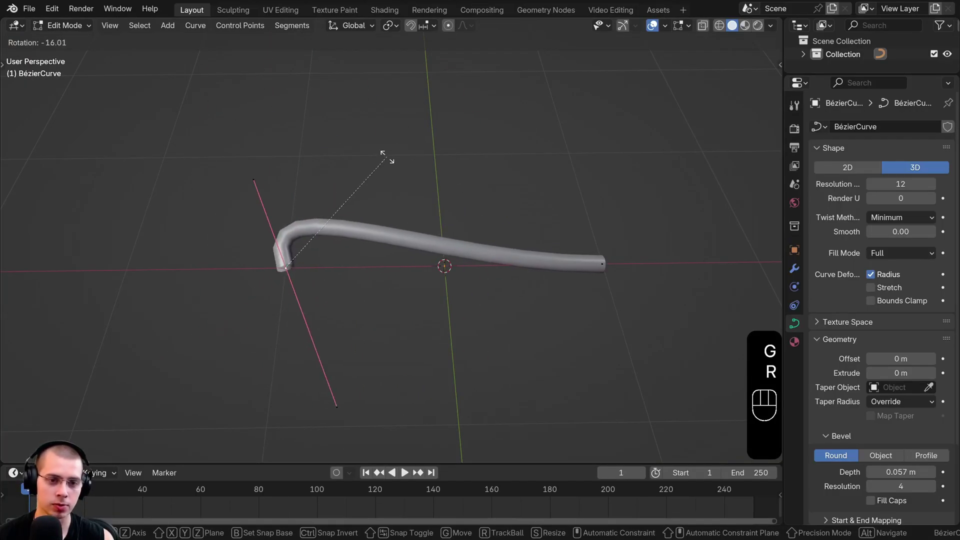
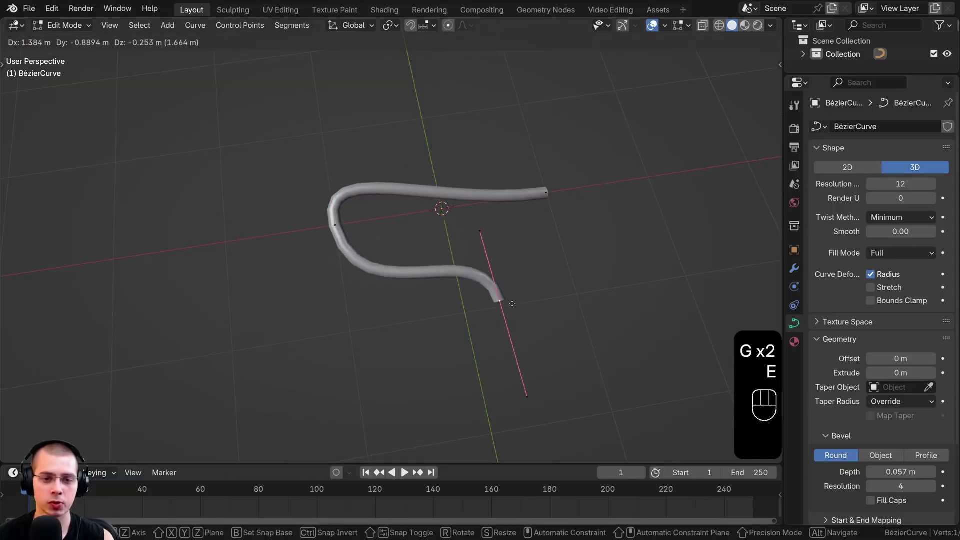
pyautogui.press('r')
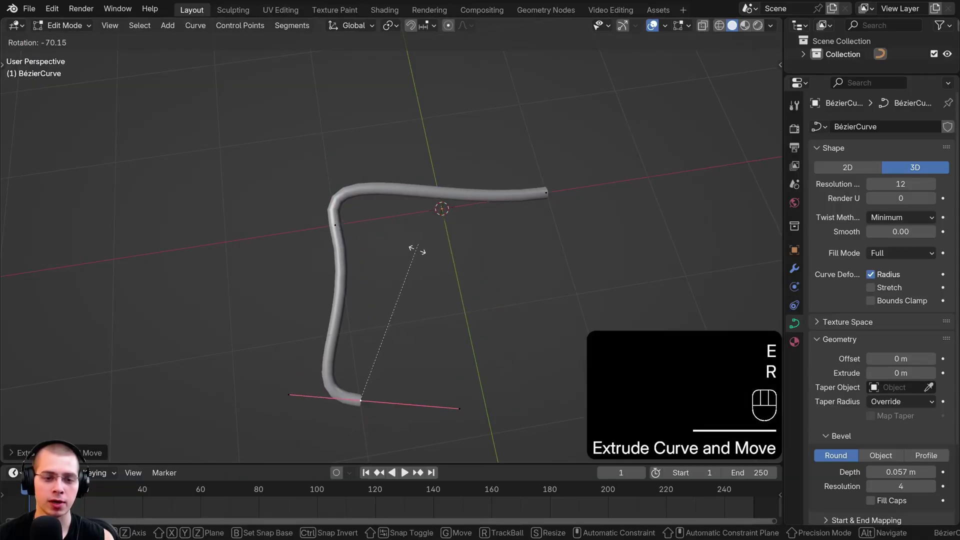
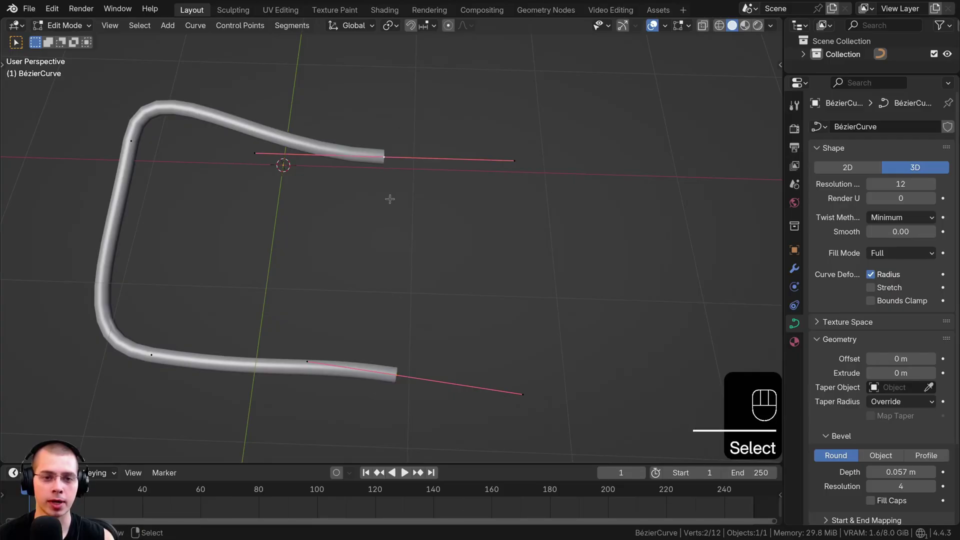
pyautogui.press('f')
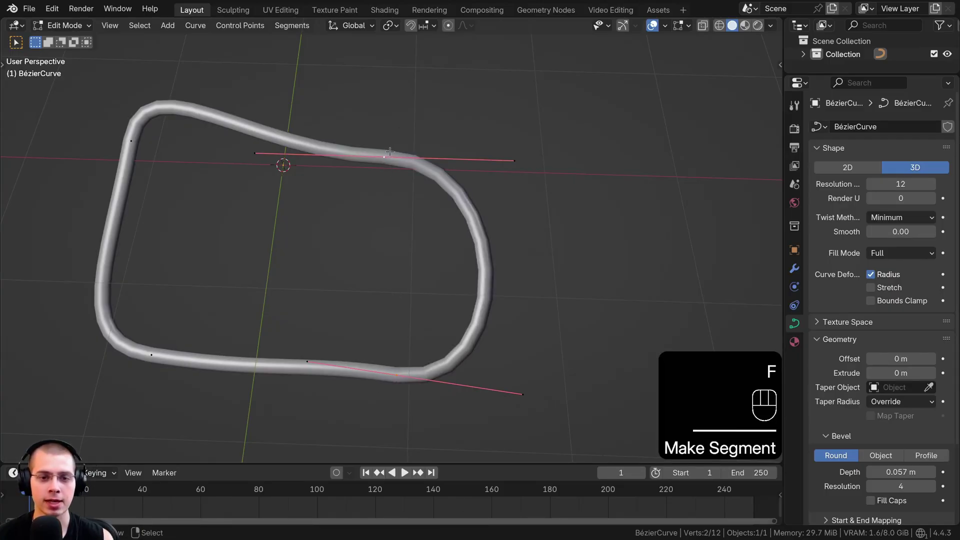
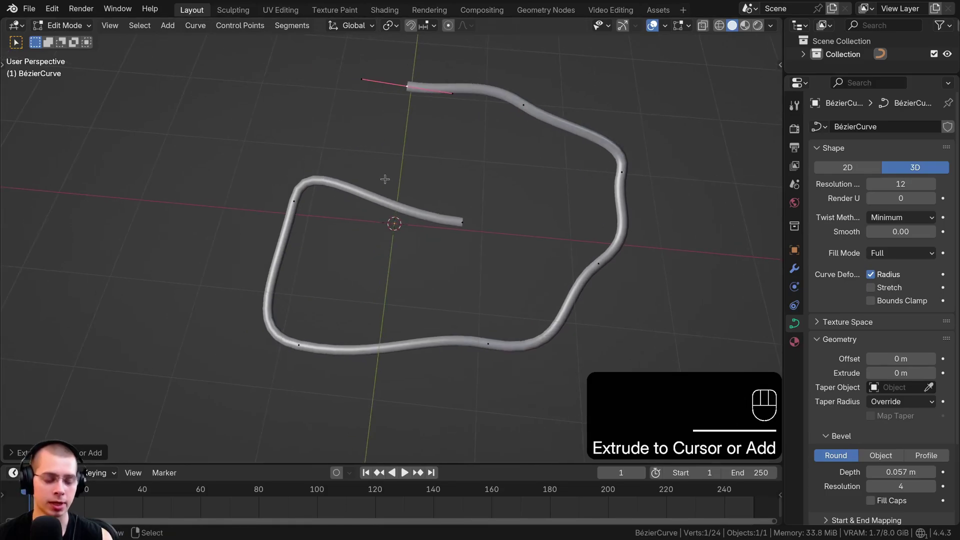
# - Subdivide a segment of the loop and pull the new control point outward
pyautogui.write('o Cursor or Add')
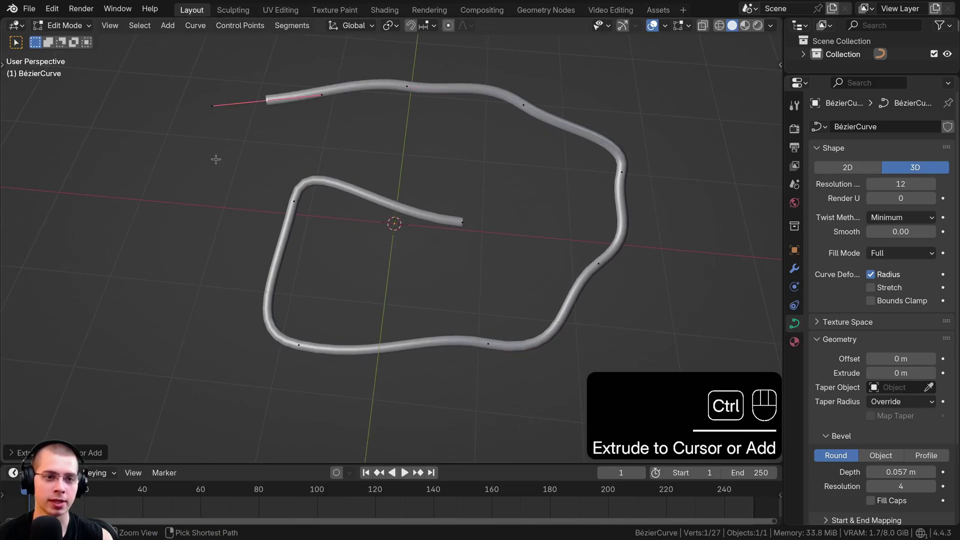
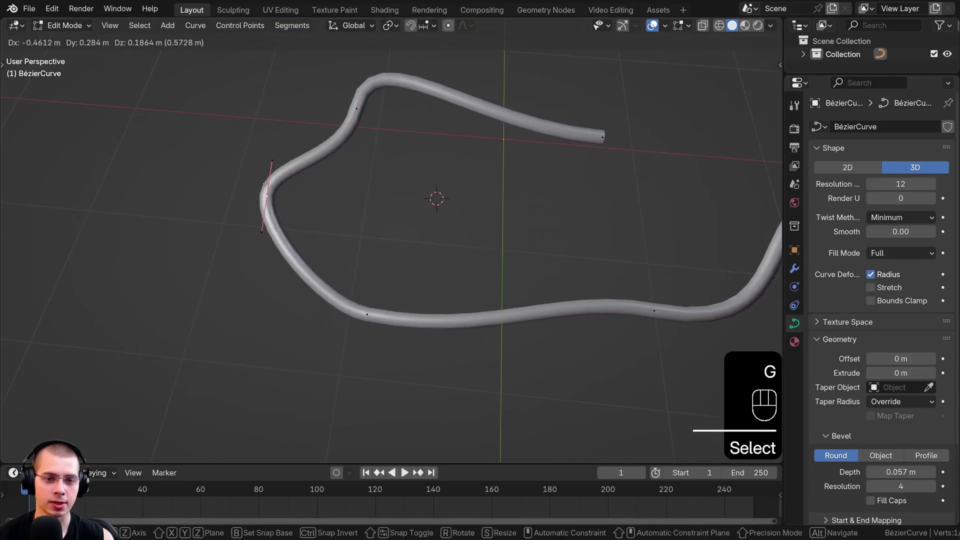
pyautogui.press('g')
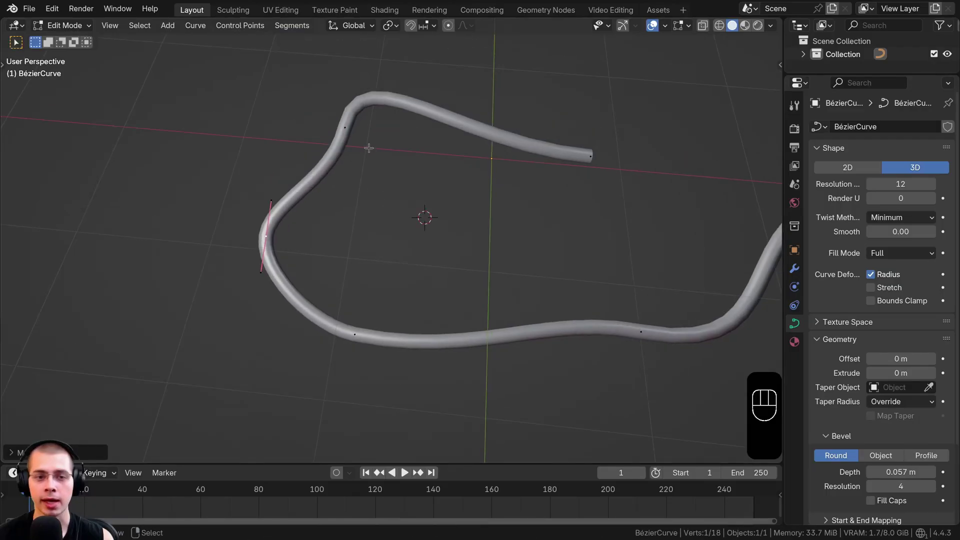
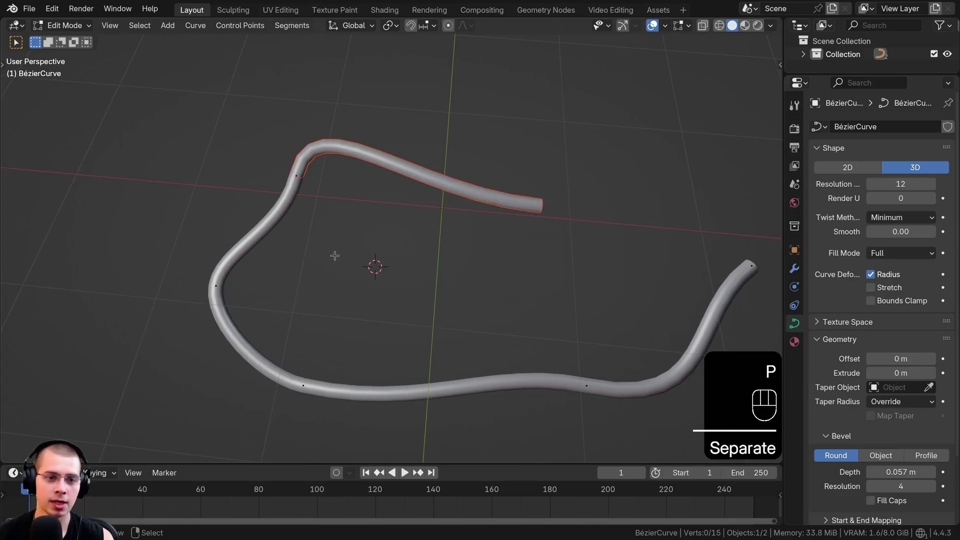
# - Split the upper section into its own object and move it away from the tube
pyautogui.press('Tab')
pyautogui.press('g')
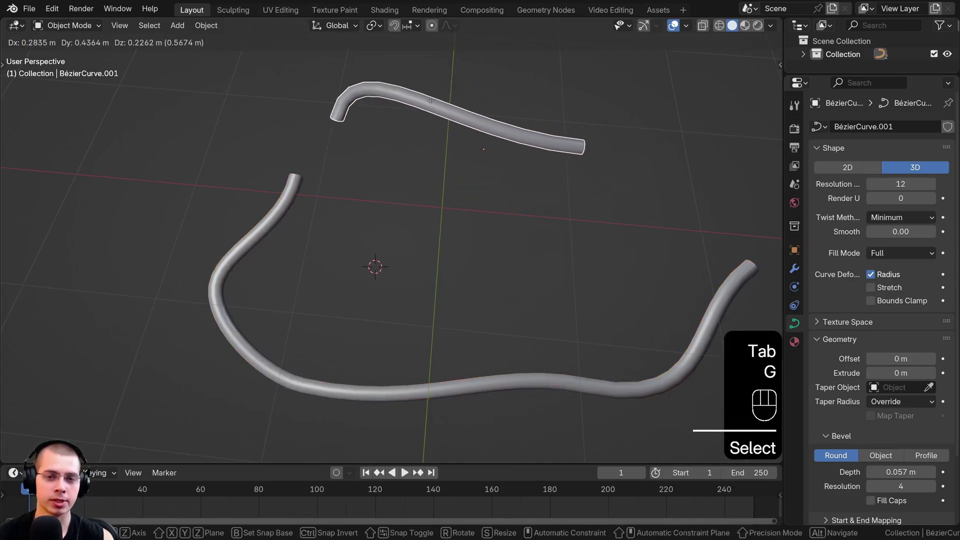
pyautogui.moveTo(455, 360); pyautogui.dragTo(517, 351)
pyautogui.press('g')
pyautogui.moveTo(415, 317); pyautogui.dragTo(355, 295)
# - Orbit around the separated piece and reveal the editing toolbar
pyautogui.middleClick(373, 334)
pyautogui.middleClick(330, 340)
pyautogui.middleClick(414, 276)
pyautogui.middleClick(414, 274)
pyautogui.middleClick(437, 205)
pyautogui.middleClick(440, 211)
pyautogui.middleClick(432, 226)
pyautogui.middleClick(446, 245)
pyautogui.middleClick(448, 252)
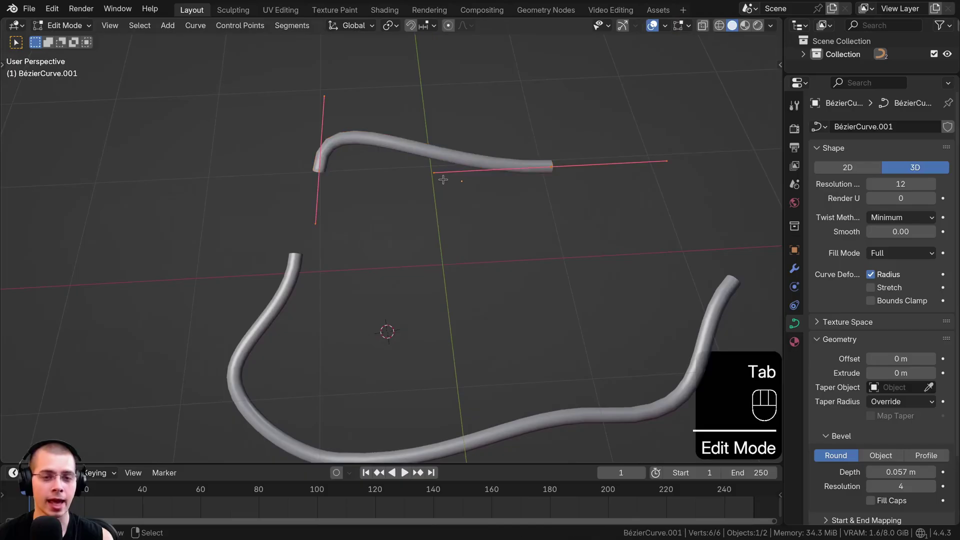
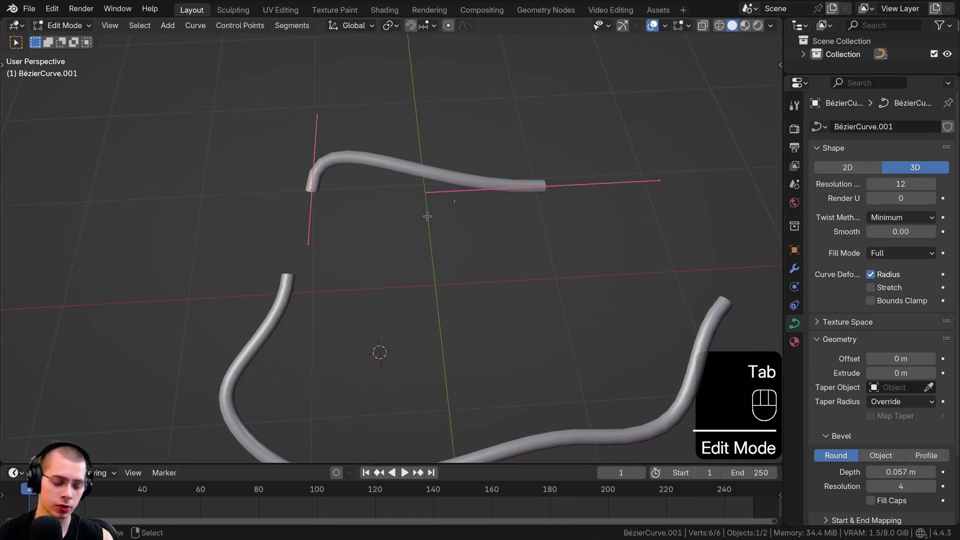
pyautogui.press('t')
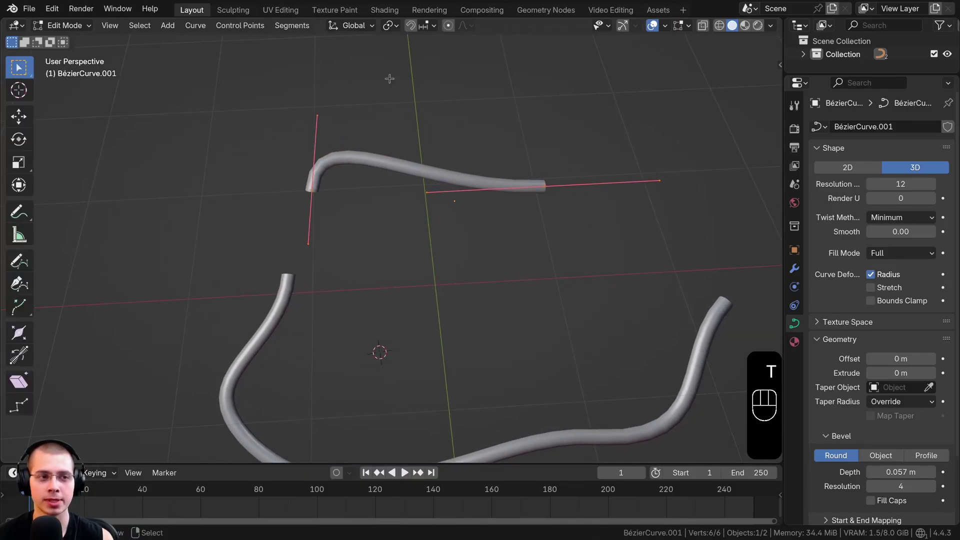
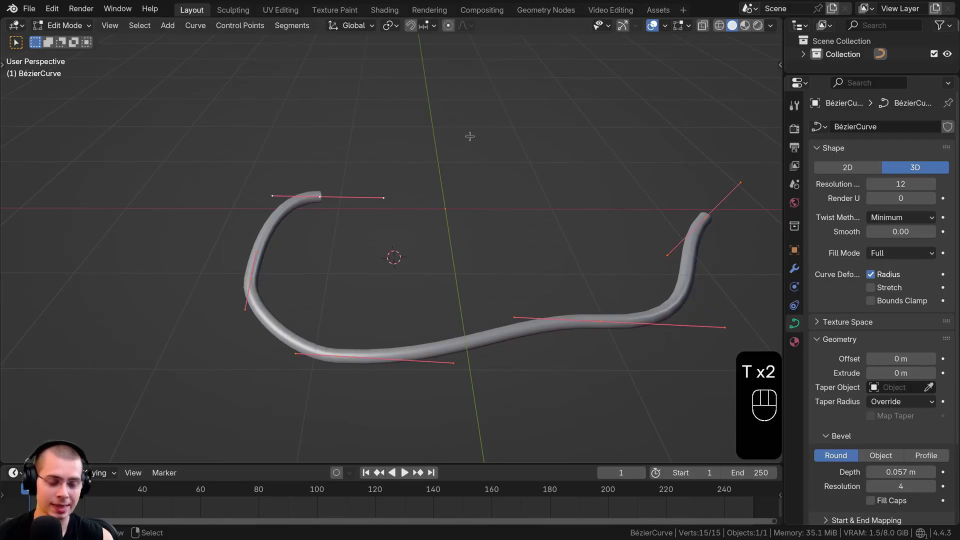
# - Rotate the end point's handle, then set selected points to Vector for sharp corners
pyautogui.press('v')
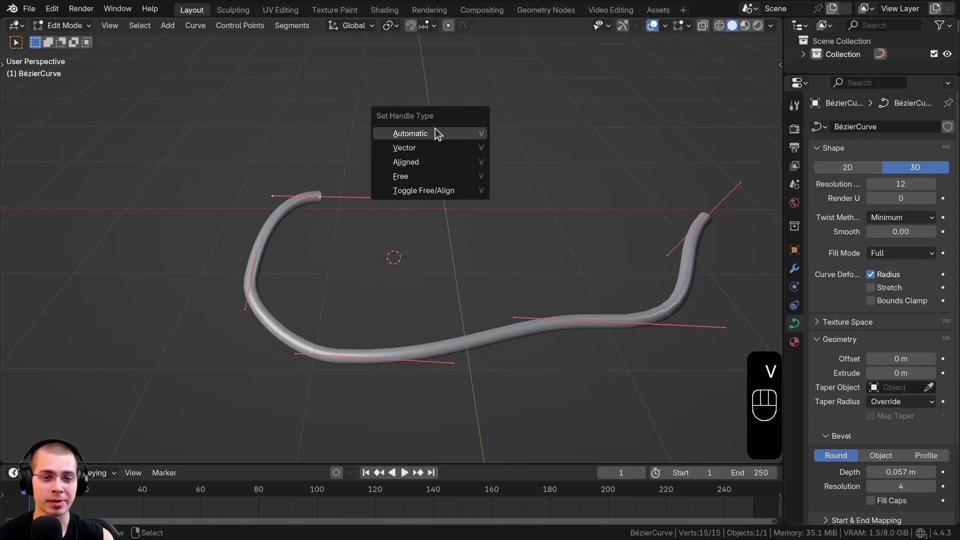
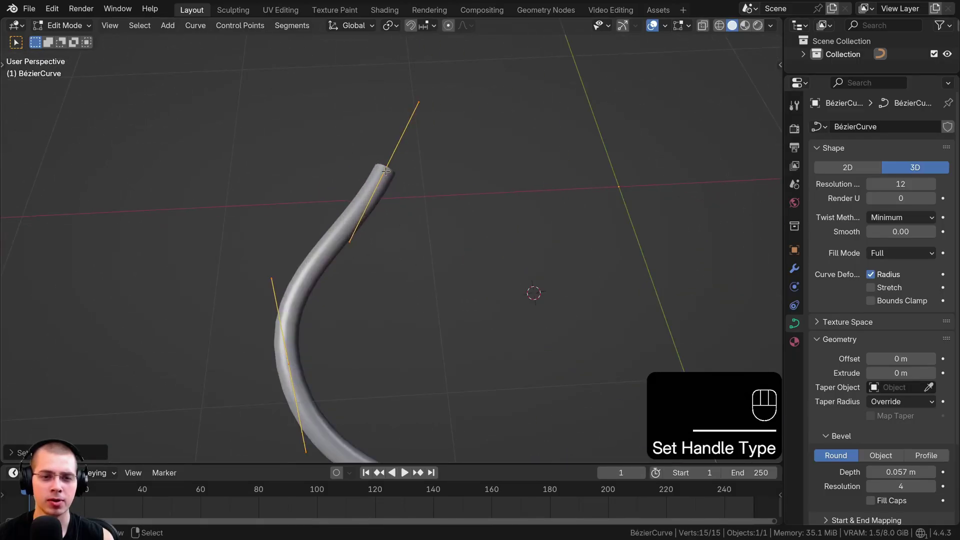
pyautogui.press('g')
pyautogui.press('r')
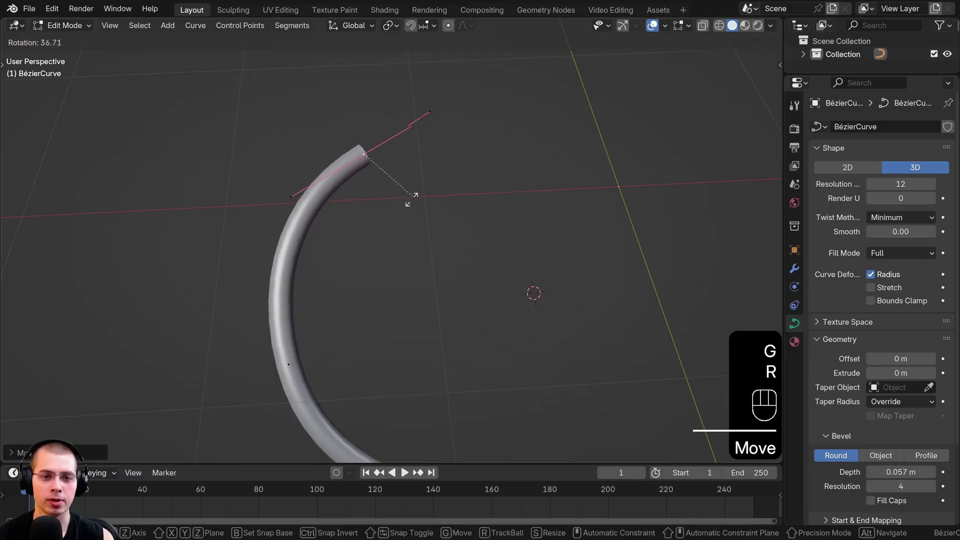
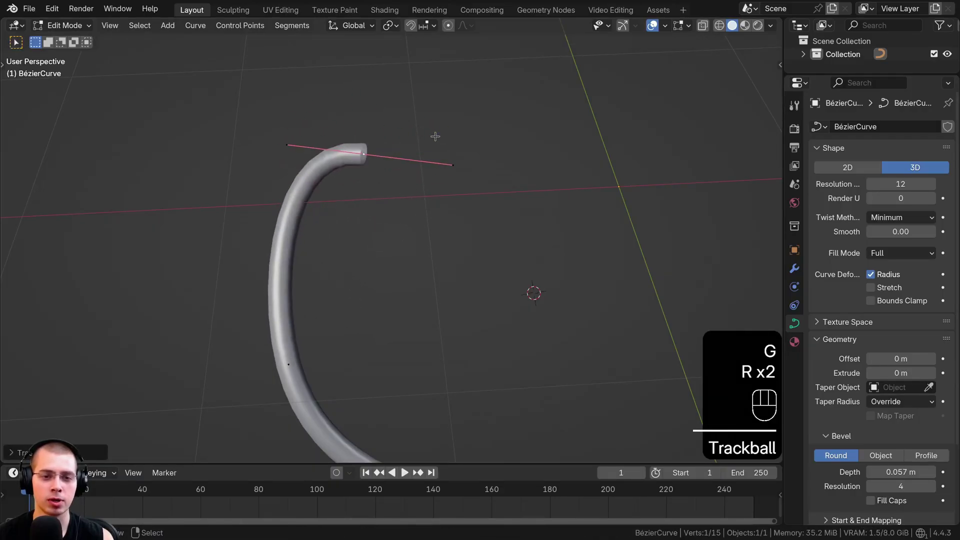
pyautogui.press('a')
pyautogui.press('a')
pyautogui.press('v')
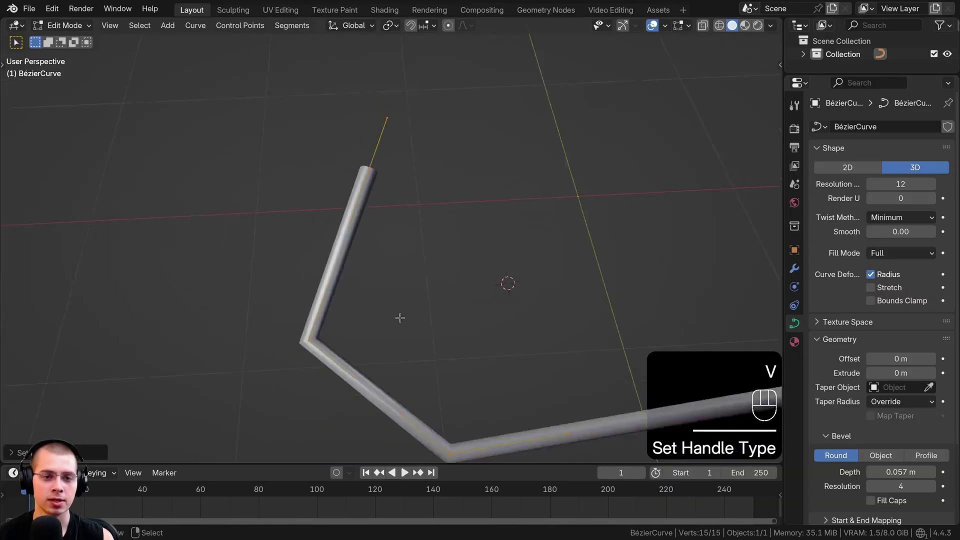
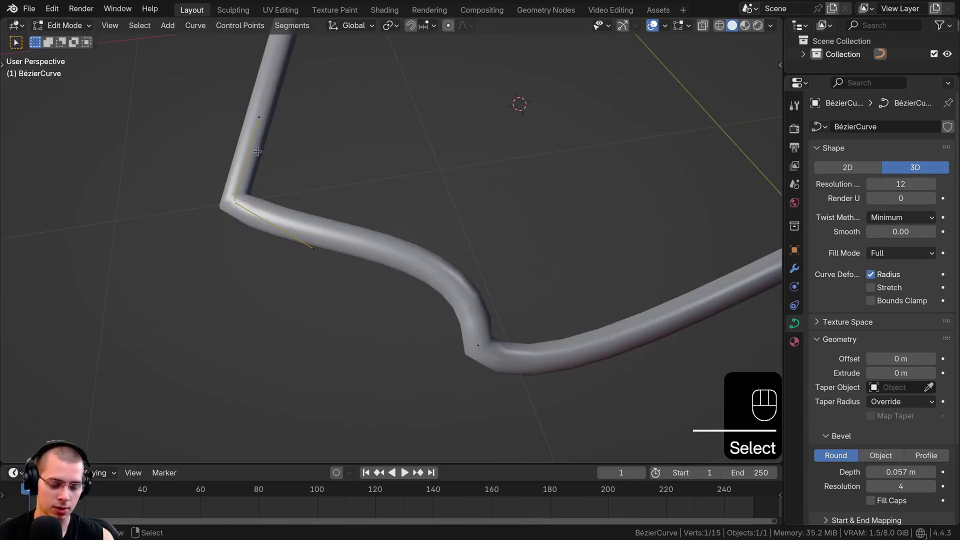
# - Smooth the sharp top bend, reshape it by moving a handle, and free the point's handles
pyautogui.press('v')
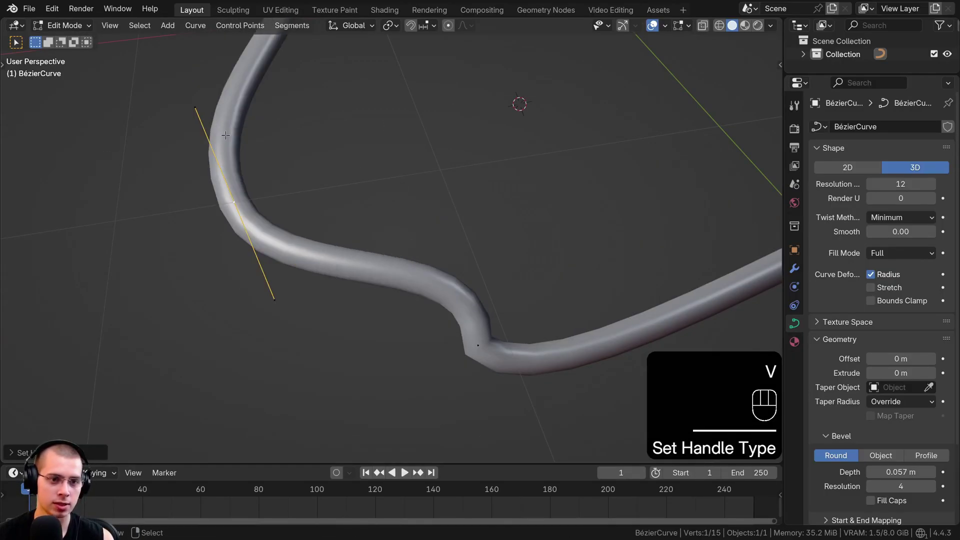
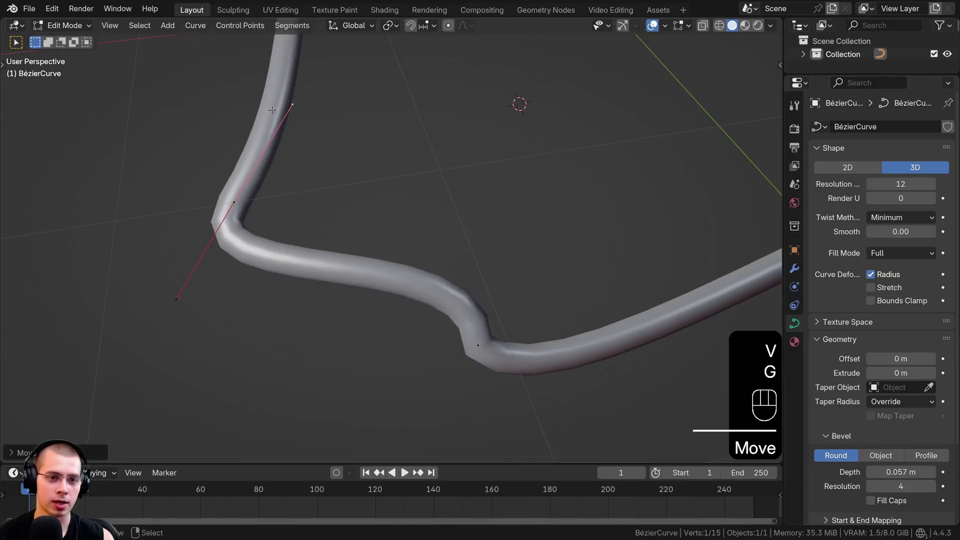
pyautogui.press('g')
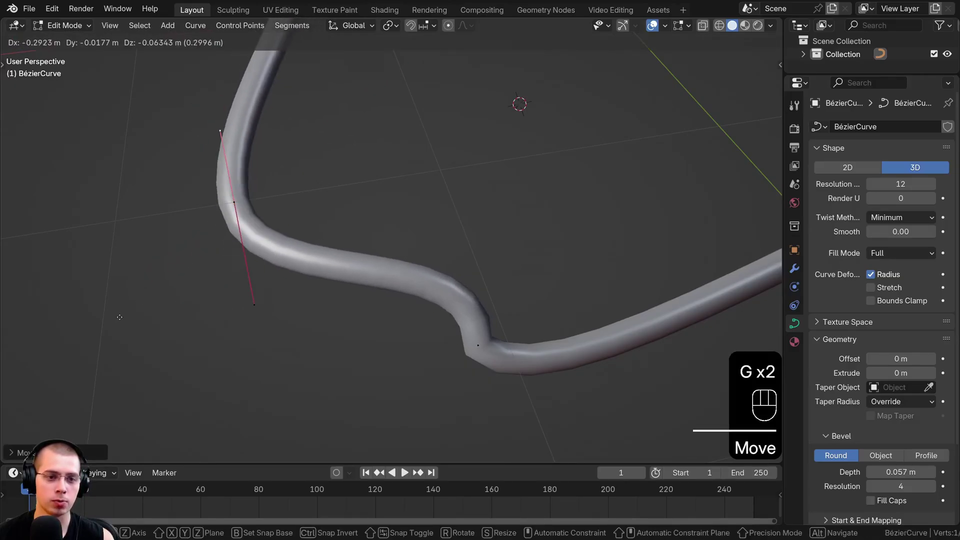
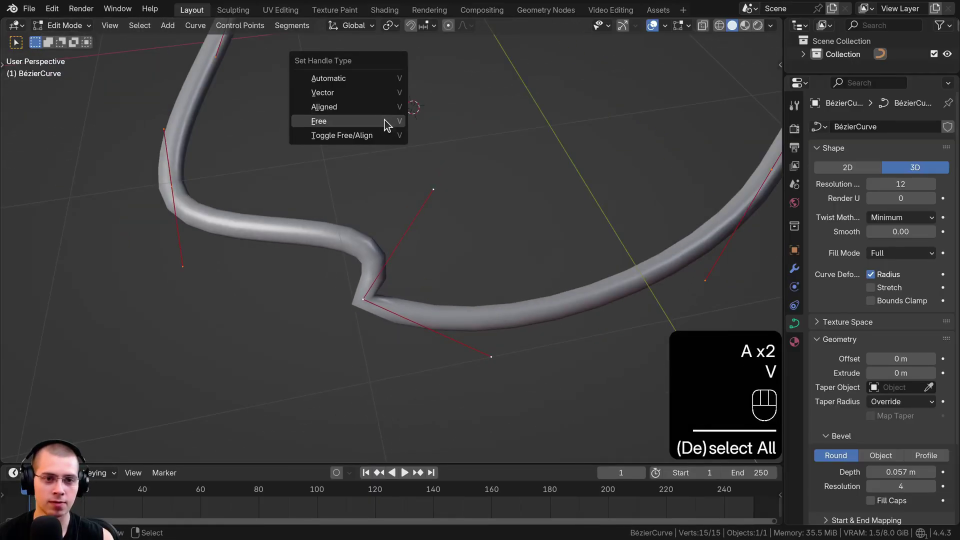
pyautogui.press('v')
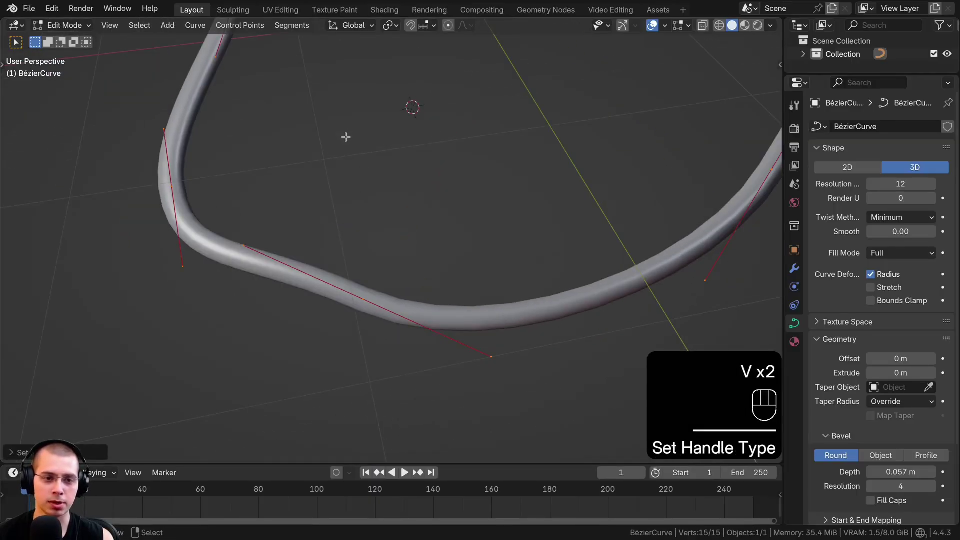
# - Select every control point and set all handles to Automatic for a clean rounded arc
pyautogui.press('v')
pyautogui.press('v')
pyautogui.press('a')
pyautogui.press('c')
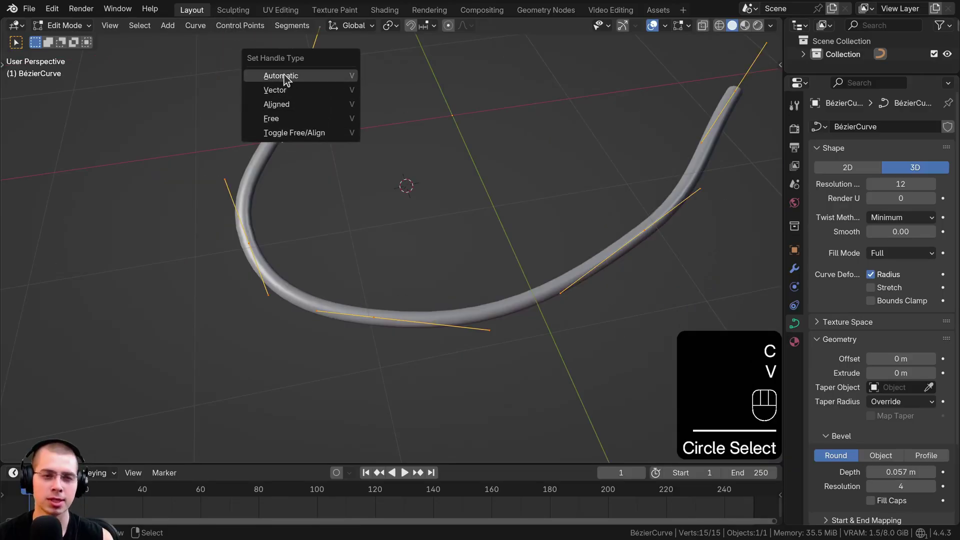
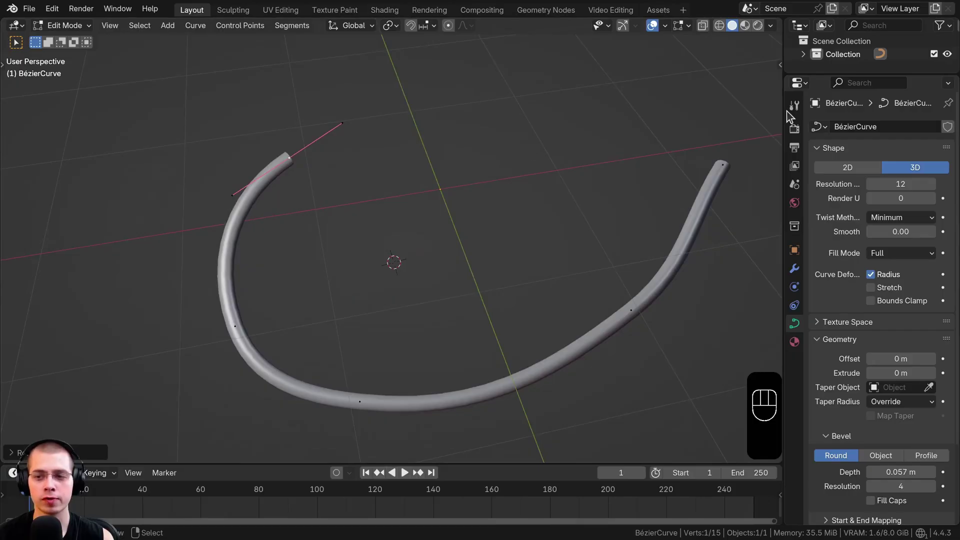
# - Select the tube's end point and widen its radius with Alt+S into a horn-like flare
pyautogui.press('Tab')
pyautogui.press('g')
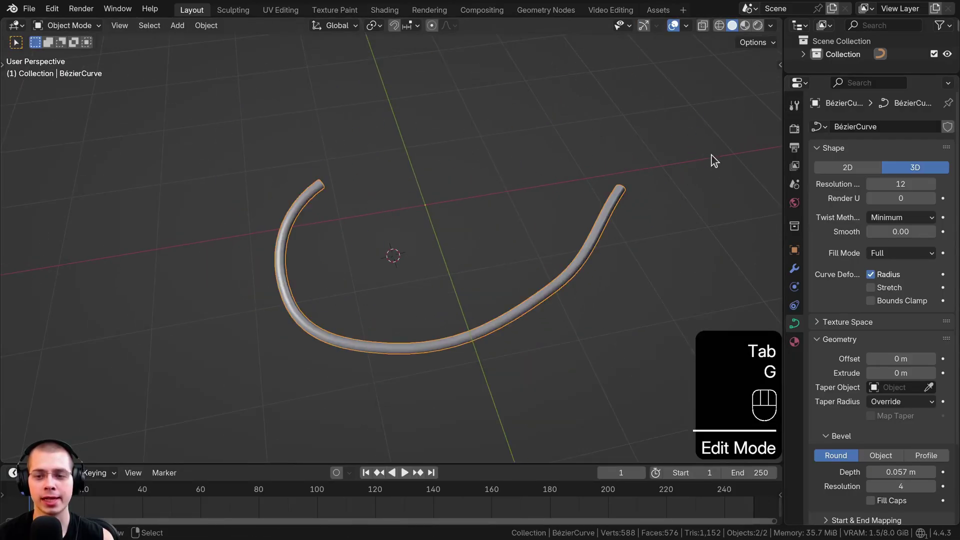
pyautogui.click(797, 331)
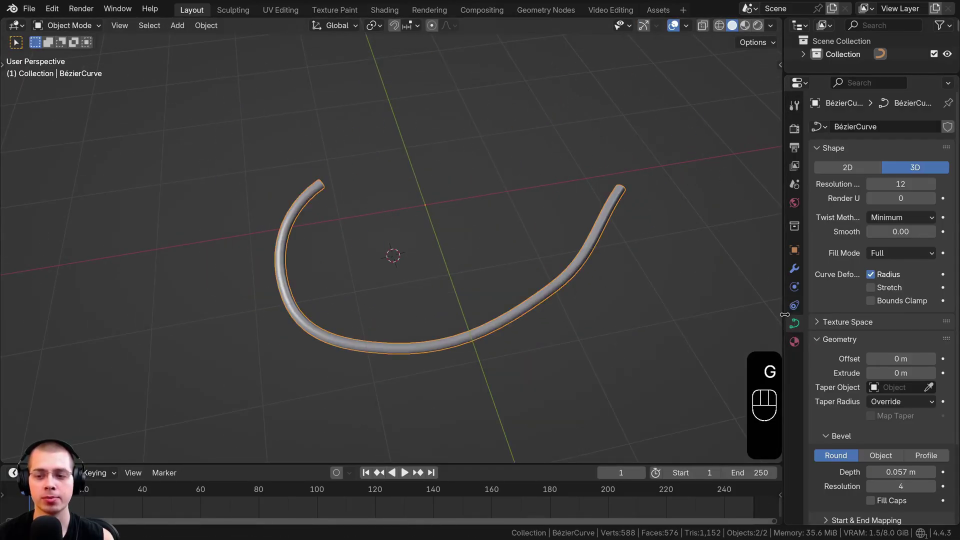
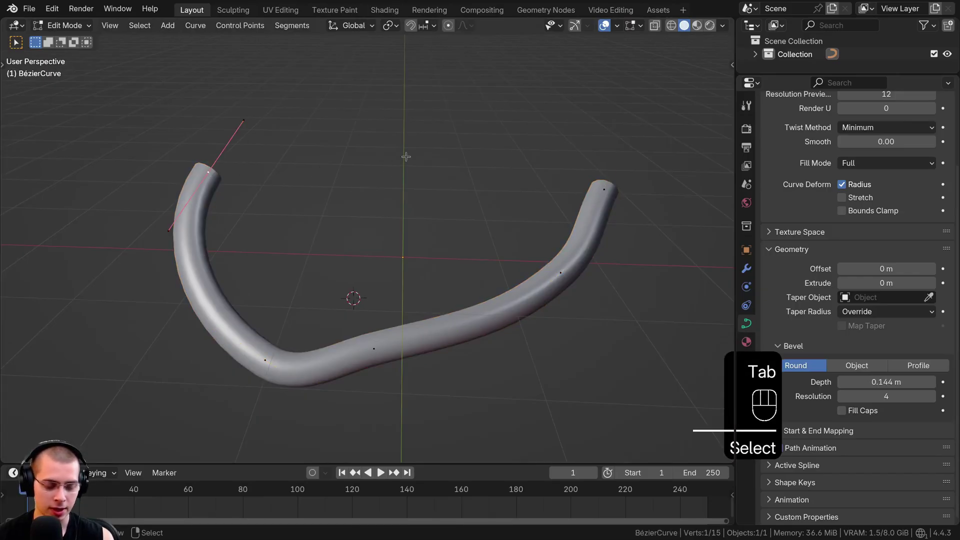
pyautogui.press('alt+s')
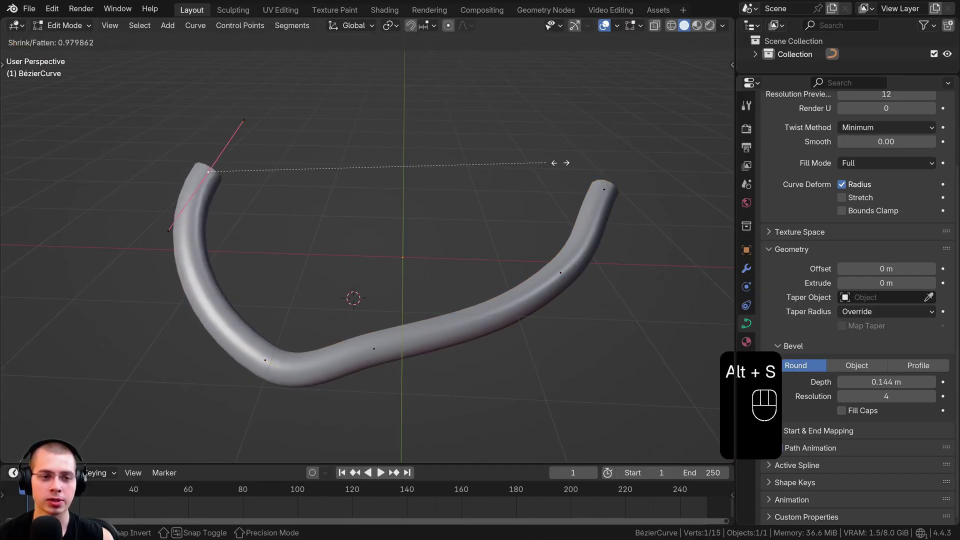
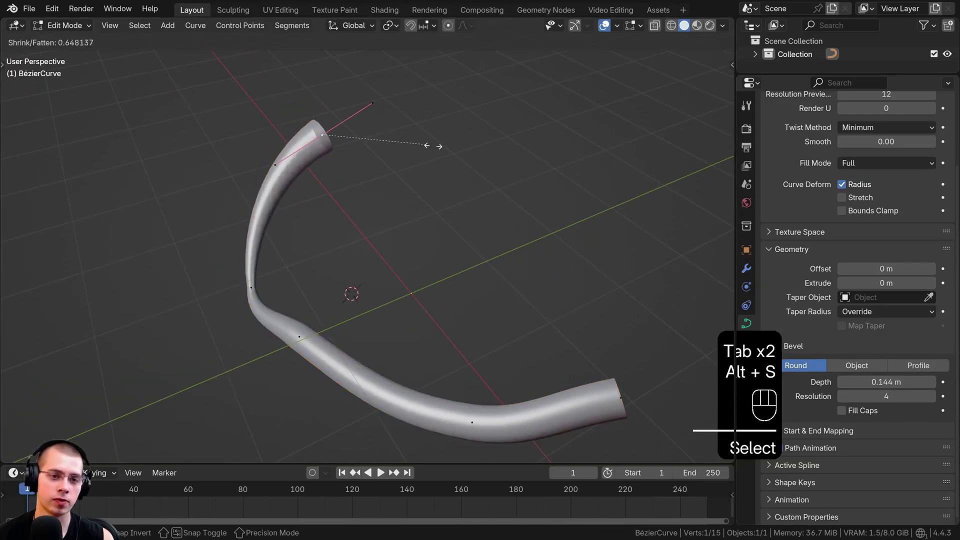
pyautogui.press('Tab')
pyautogui.press('Tab')
pyautogui.press('alt+s')
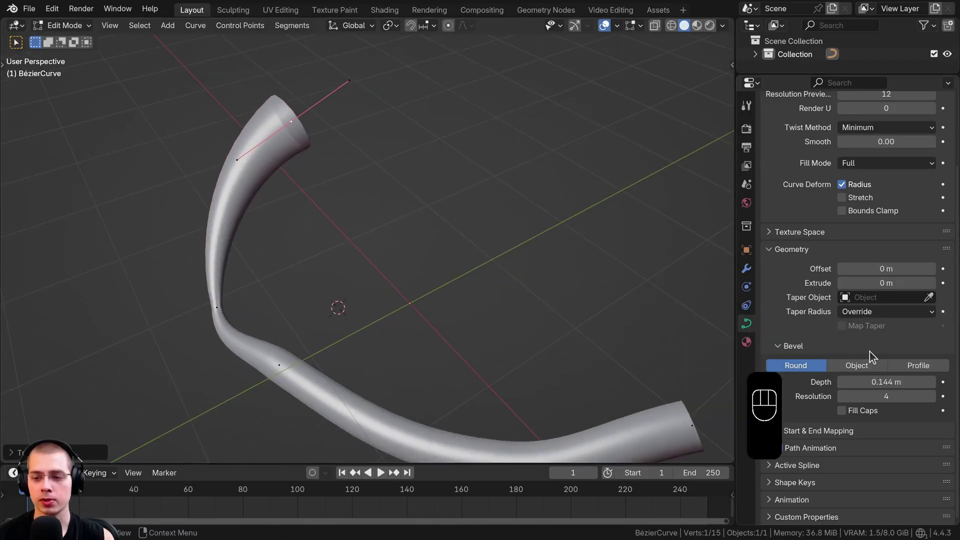
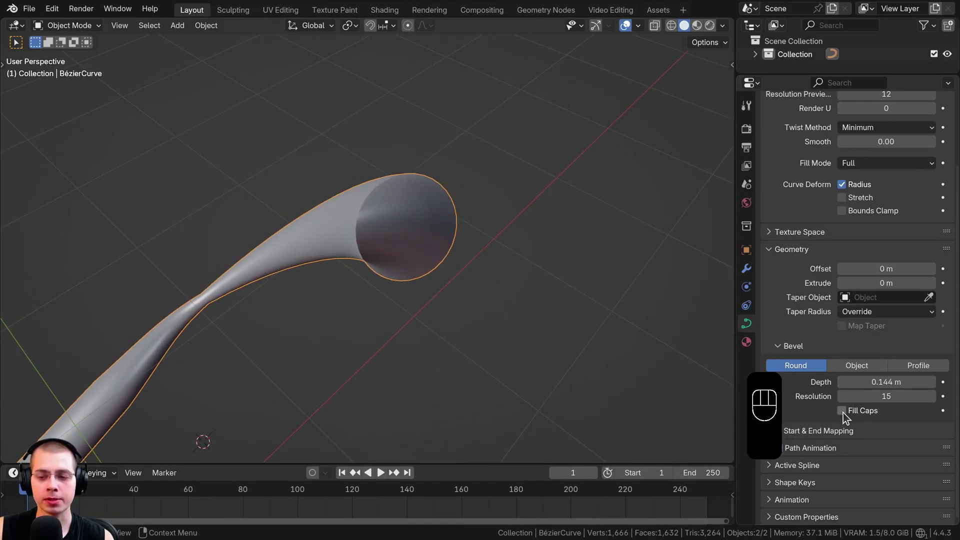
# - Inspect the flared end cap up close and begin setting the bevel depth to 0.144 m
pyautogui.click(843, 416)
pyautogui.moveTo(296, 308); pyautogui.dragTo(384, 306)
pyautogui.press('a')
pyautogui.moveTo(414, 241); pyautogui.dragTo(408, 155)
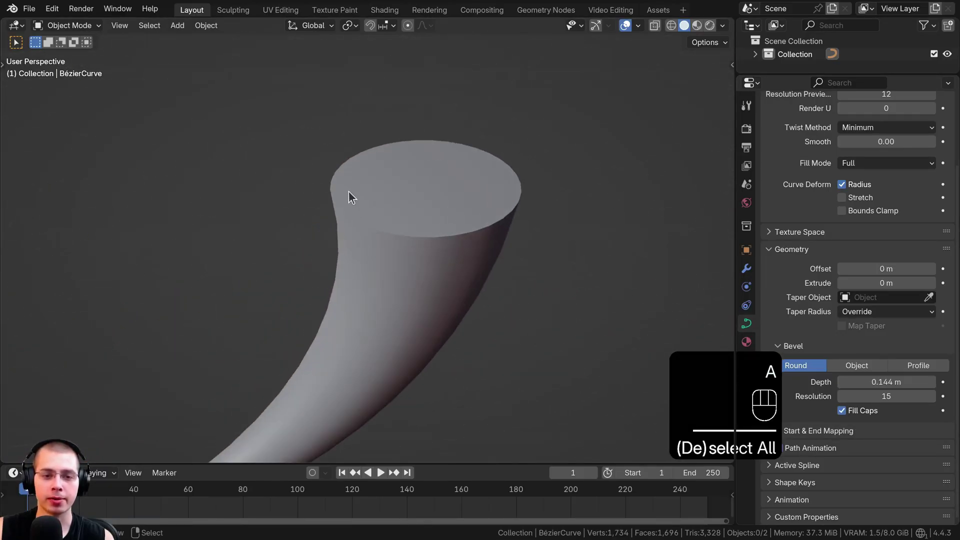
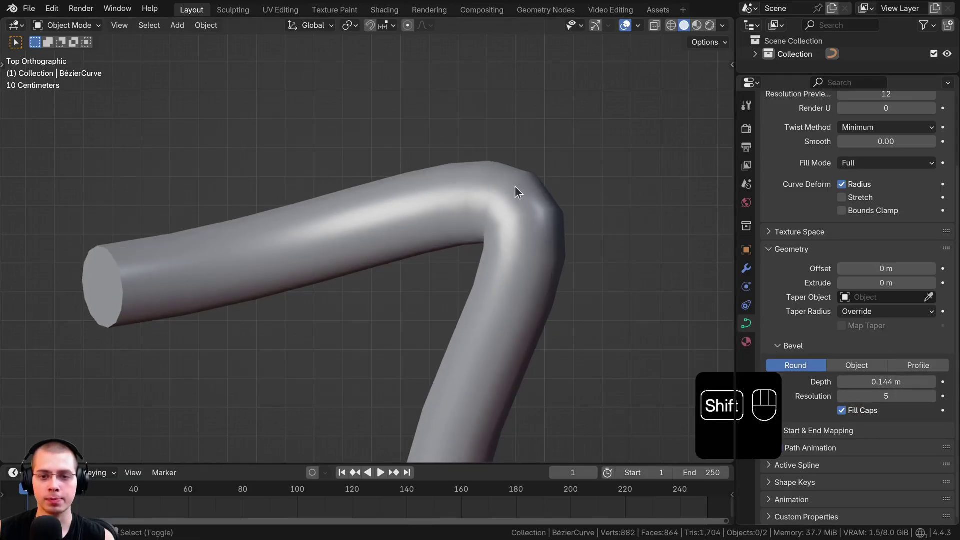
pyautogui.middleClick(445, 207)
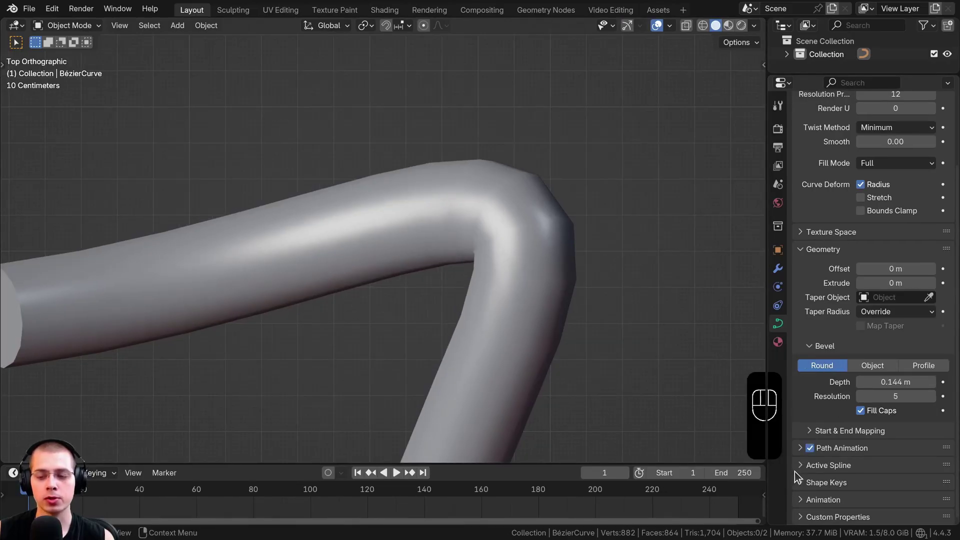
pyautogui.click(805, 466)
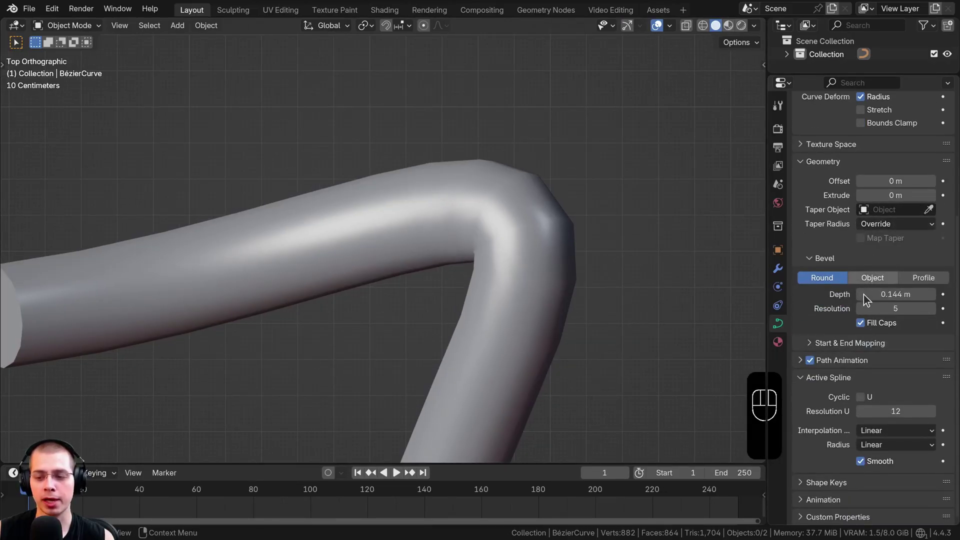
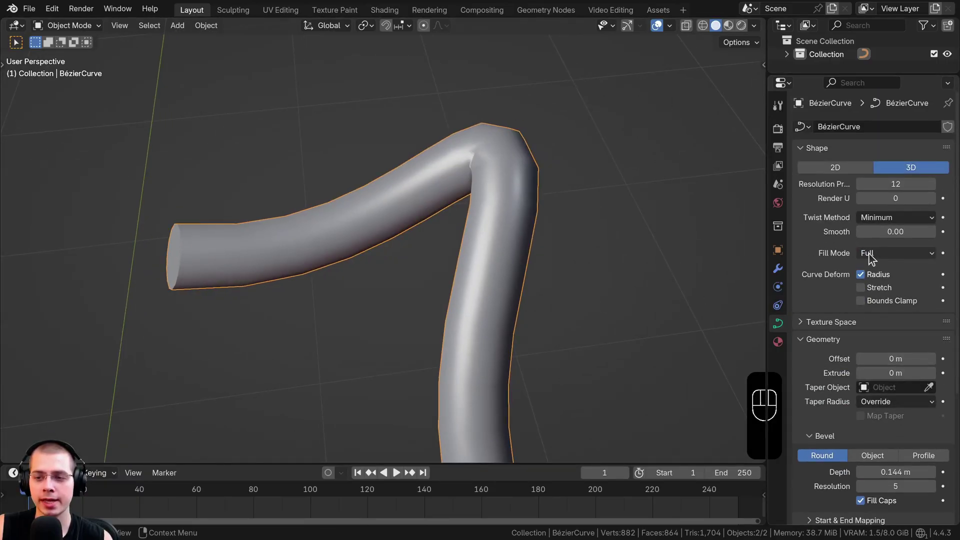
pyautogui.moveTo(496, 233); pyautogui.dragTo(563, 207)
pyautogui.moveTo(546, 237); pyautogui.dragTo(539, 253)
pyautogui.moveTo(562, 238); pyautogui.dragTo(562, 223)
pyautogui.click(535, 226)
pyautogui.moveTo(894, 258); pyautogui.dragTo(894, 288)
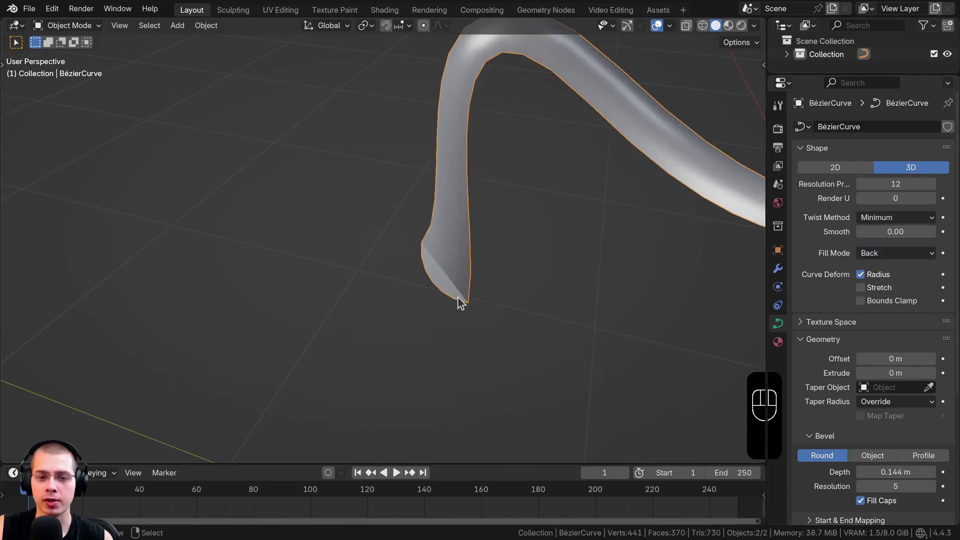
pyautogui.middleClick(470, 263)
pyautogui.click(474, 281)
pyautogui.moveTo(461, 251); pyautogui.dragTo(457, 224)
pyautogui.moveTo(450, 150); pyautogui.dragTo(539, 148)
pyautogui.moveTo(894, 254); pyautogui.dragTo(893, 300)
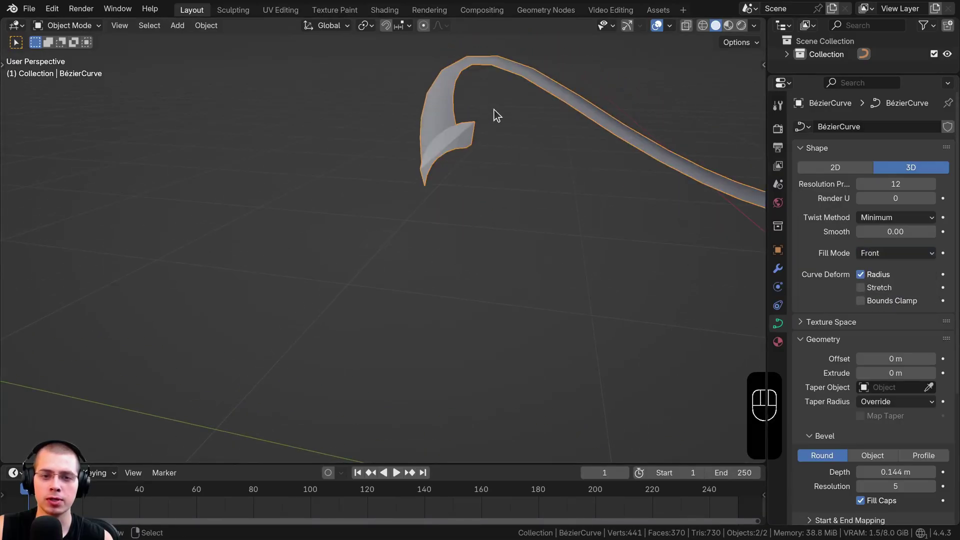
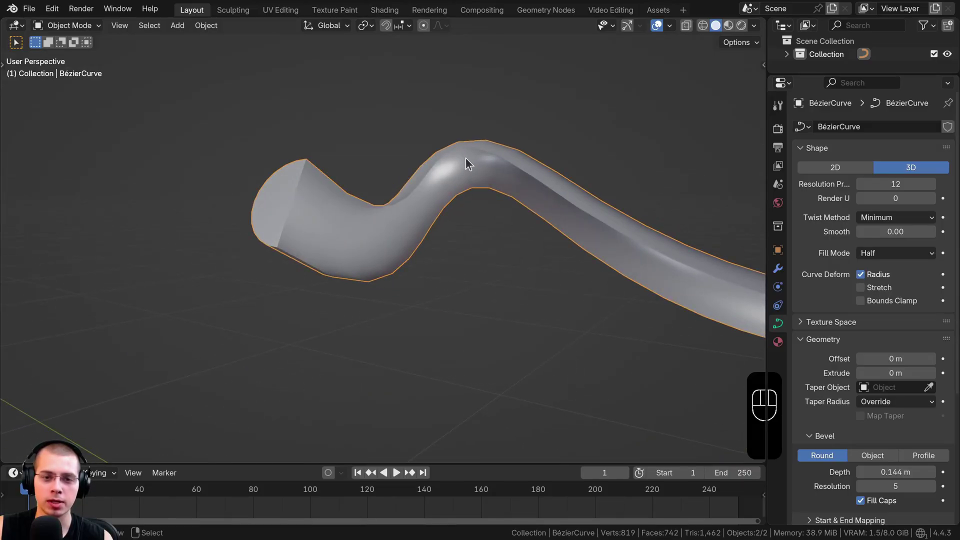
pyautogui.moveTo(291, 160); pyautogui.dragTo(341, 174)
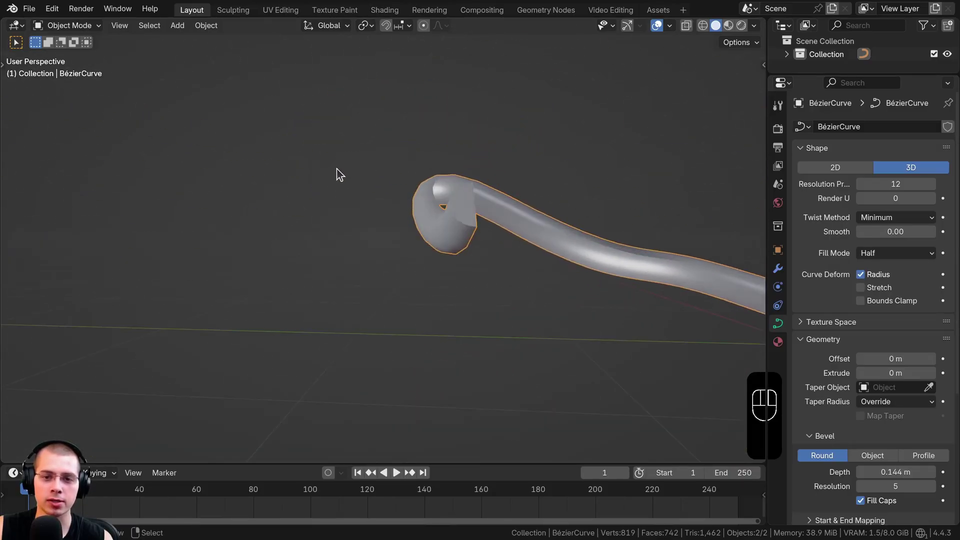
pyautogui.click(439, 194)
pyautogui.click(419, 245)
pyautogui.moveTo(883, 256); pyautogui.dragTo(825, 276)
pyautogui.click(392, 293)
pyautogui.click(380, 299)
pyautogui.moveTo(371, 299); pyautogui.dragTo(359, 303)
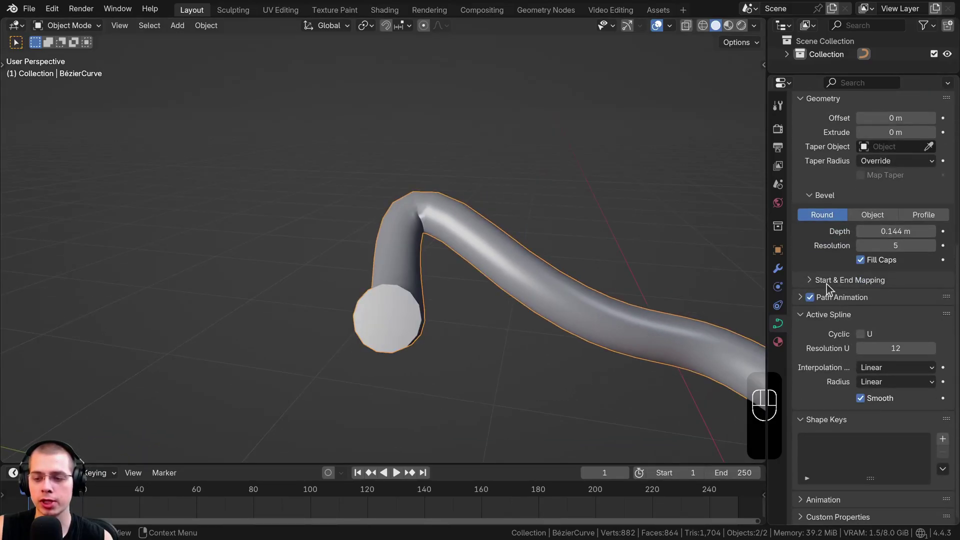
pyautogui.click(469, 218)
pyautogui.moveTo(463, 227); pyautogui.dragTo(455, 245)
pyautogui.click(462, 224)
pyautogui.moveTo(465, 215); pyautogui.dragTo(462, 201)
pyautogui.moveTo(461, 215); pyautogui.dragTo(456, 242)
pyautogui.click(455, 234)
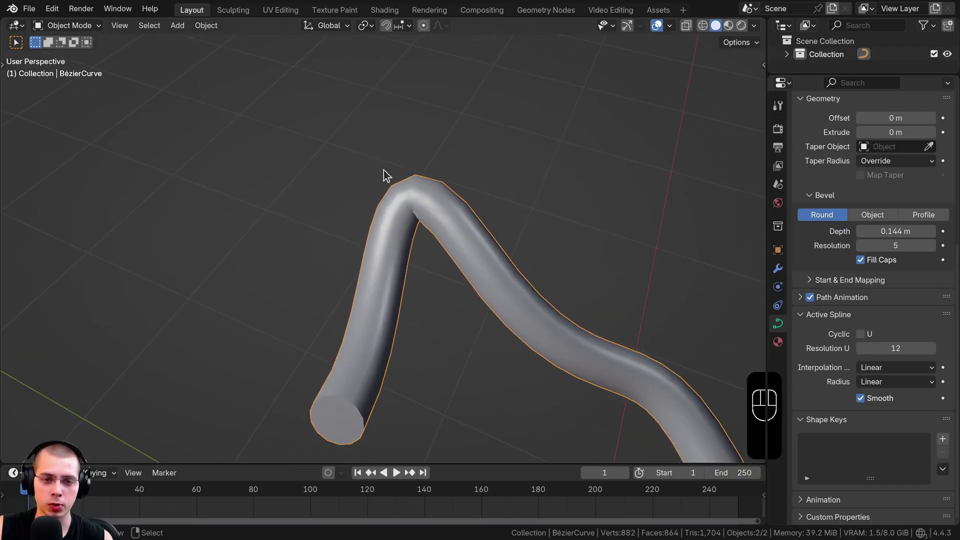
pyautogui.press('Tab')
pyautogui.press('Tab')
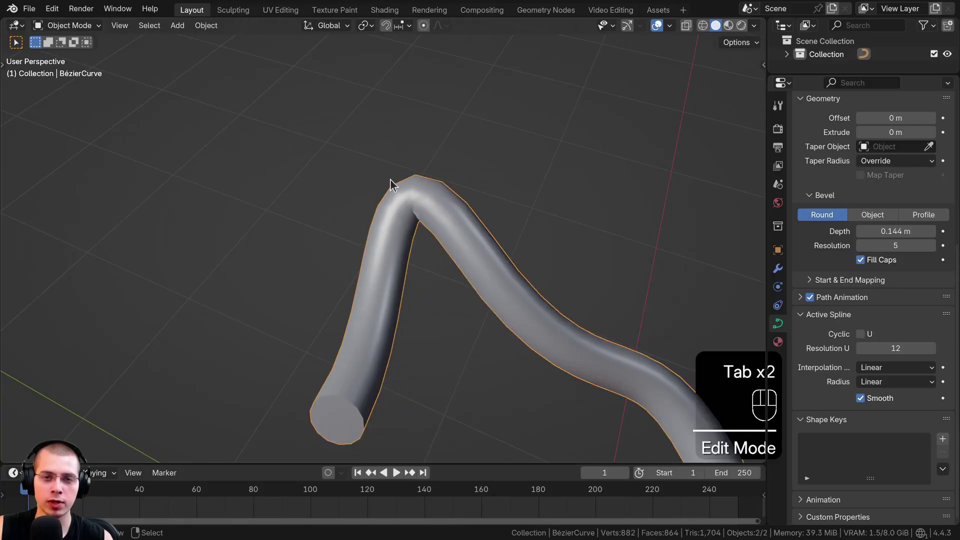
# - Add Basis and Key 1 shape keys and raise the bend's peak for Key 1
pyautogui.click(345, 176)
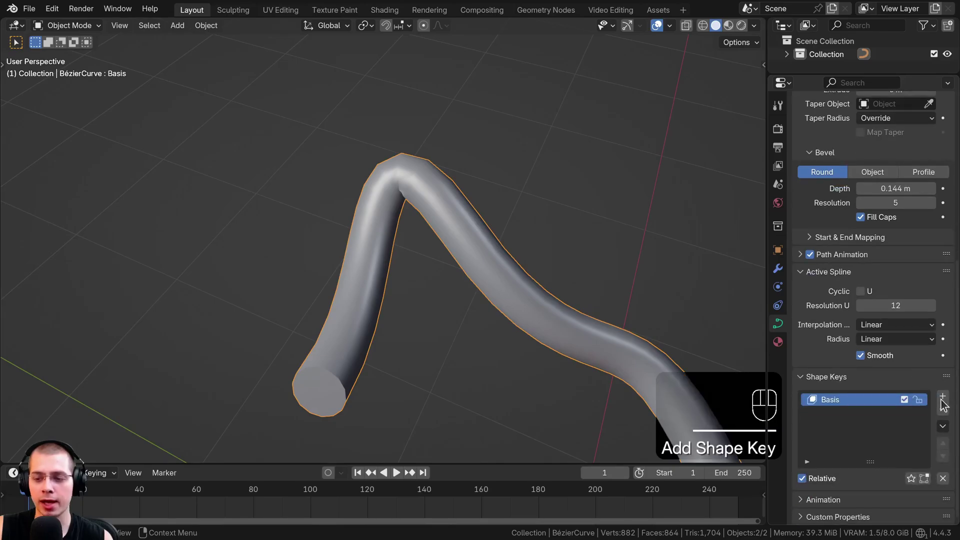
pyautogui.moveTo(951, 382); pyautogui.dragTo(929, 184)
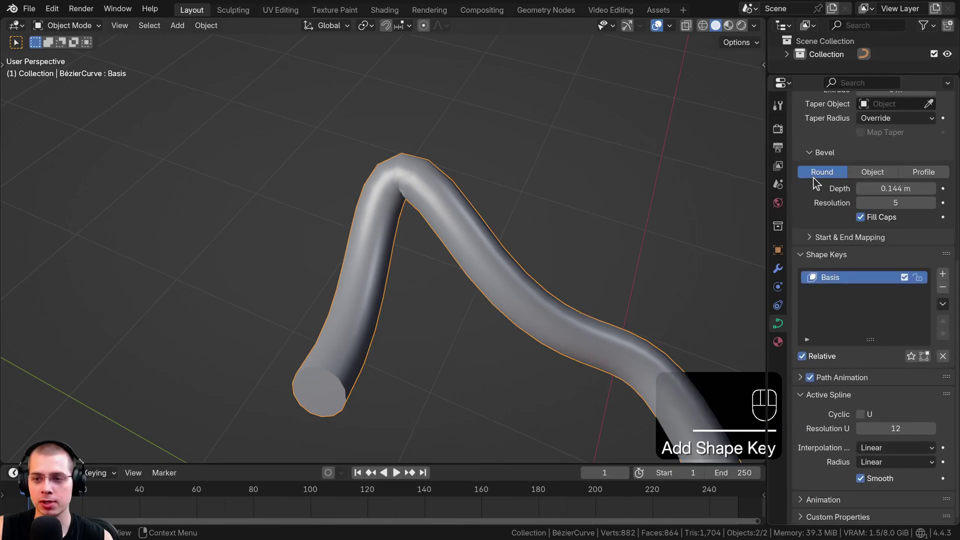
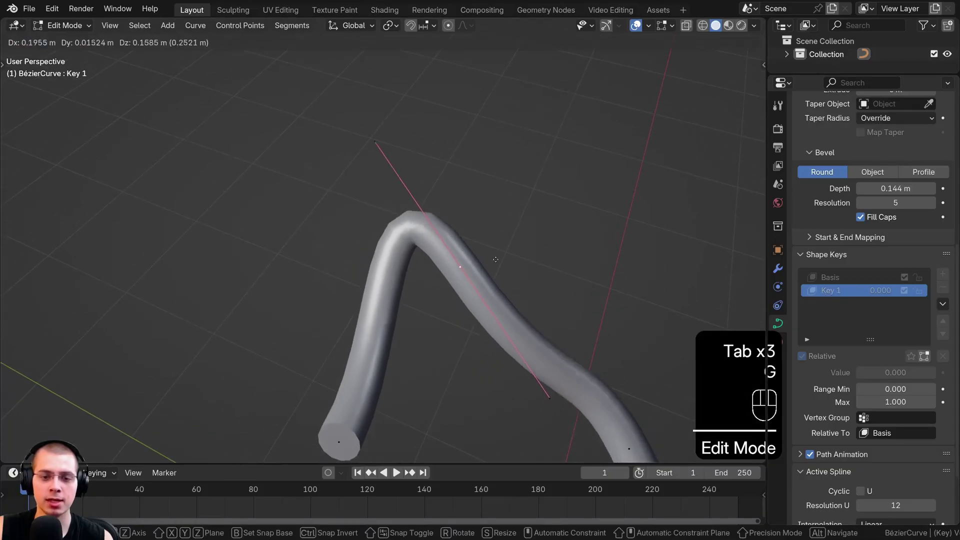
pyautogui.press('s')
pyautogui.press('r')
pyautogui.press('g')
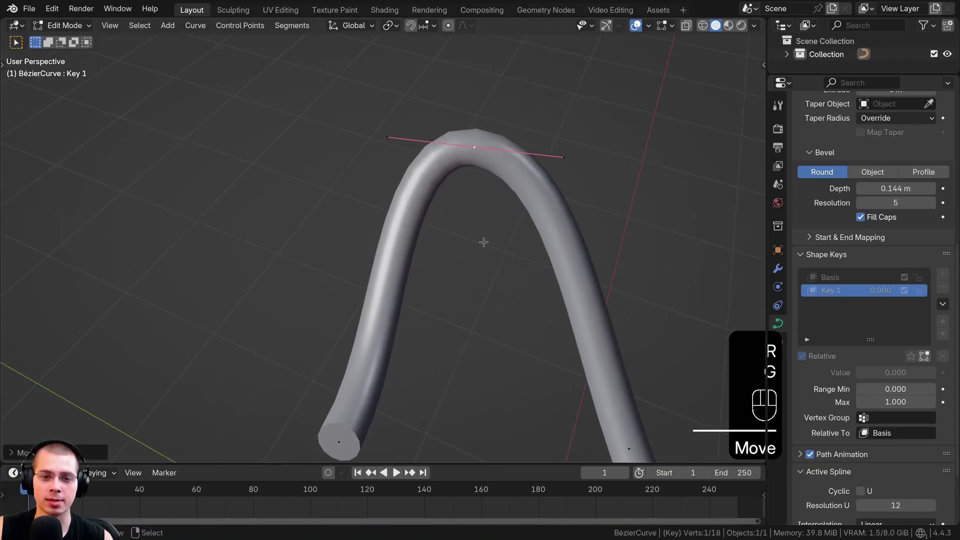
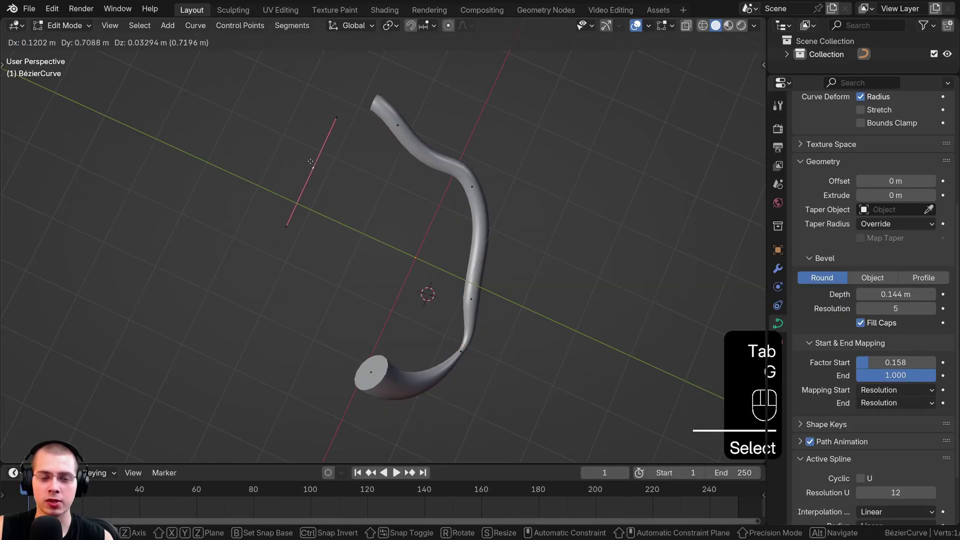
# - Reshape the curve's handle so the upper end narrows to a thin tip
pyautogui.press('Tab')
pyautogui.press('Tab')
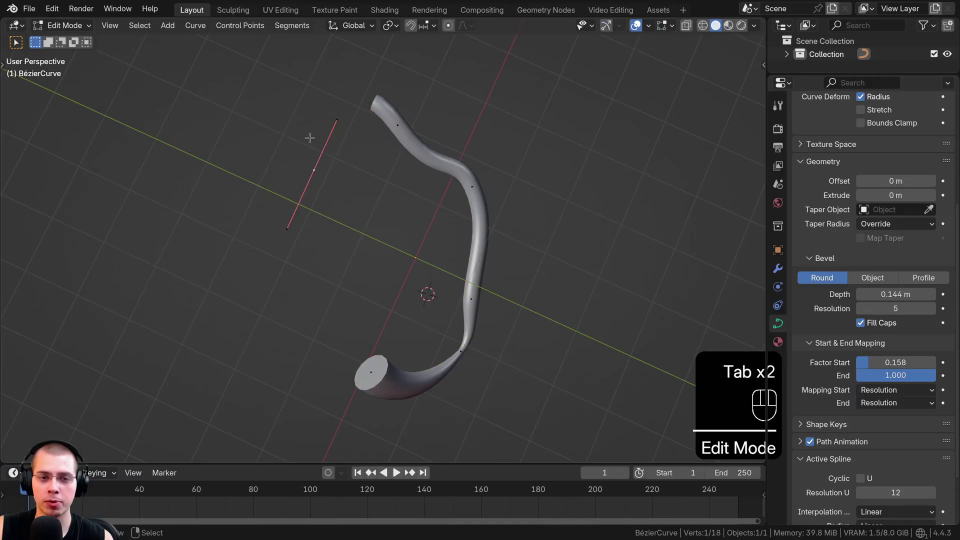
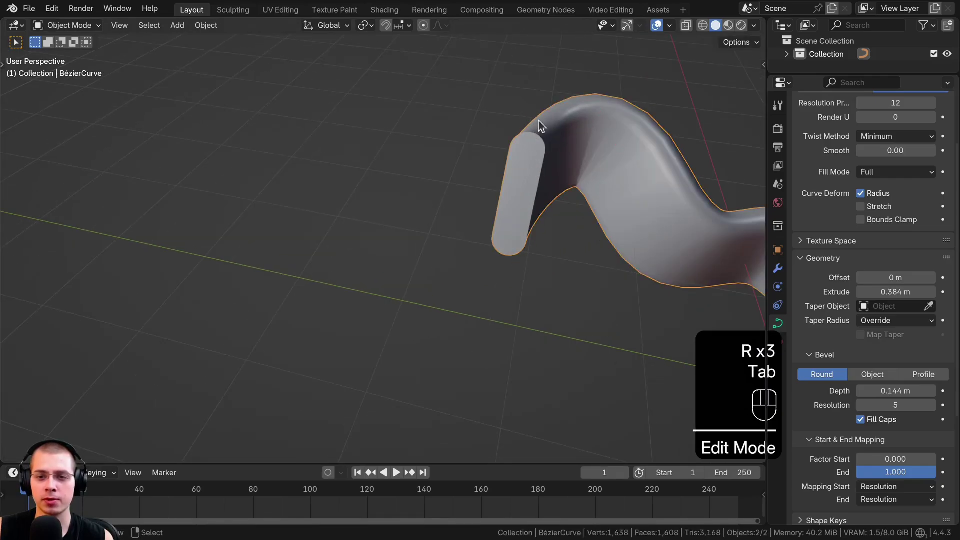
# - Set the curve's Geometry Extrude value to 0 m
pyautogui.click(287, 237)
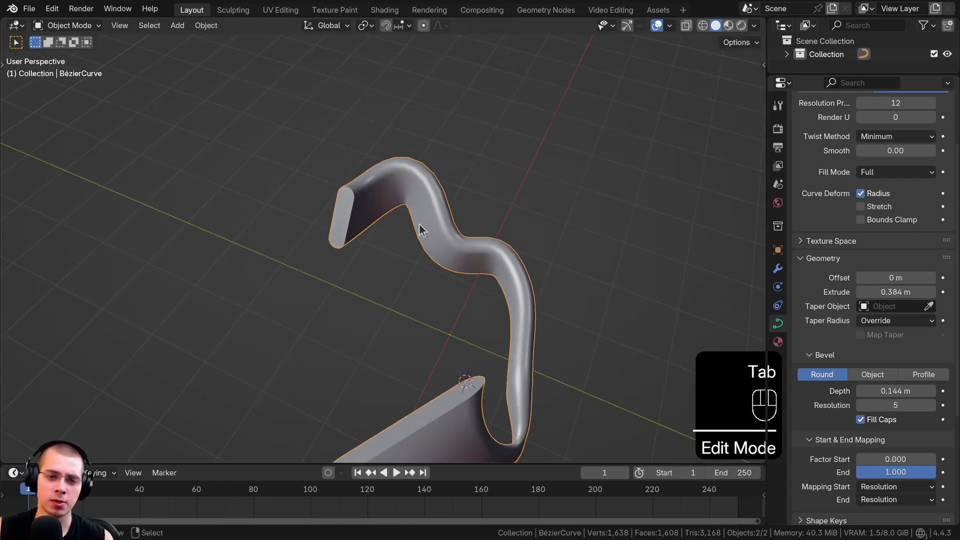
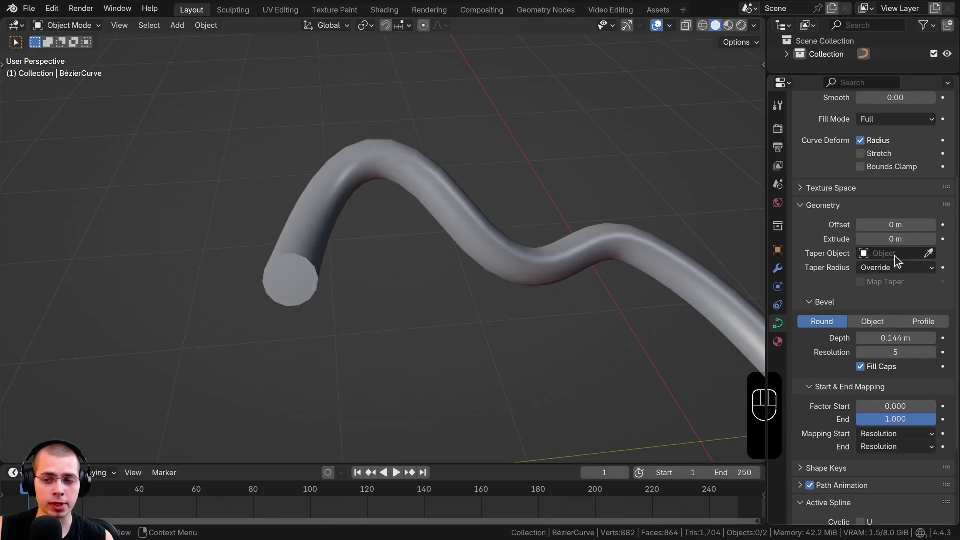
# - Add a new Bézier curve via Shift+A and move it aside from the tube
pyautogui.moveTo(432, 251); pyautogui.dragTo(427, 285)
pyautogui.moveTo(421, 284); pyautogui.dragTo(413, 229)
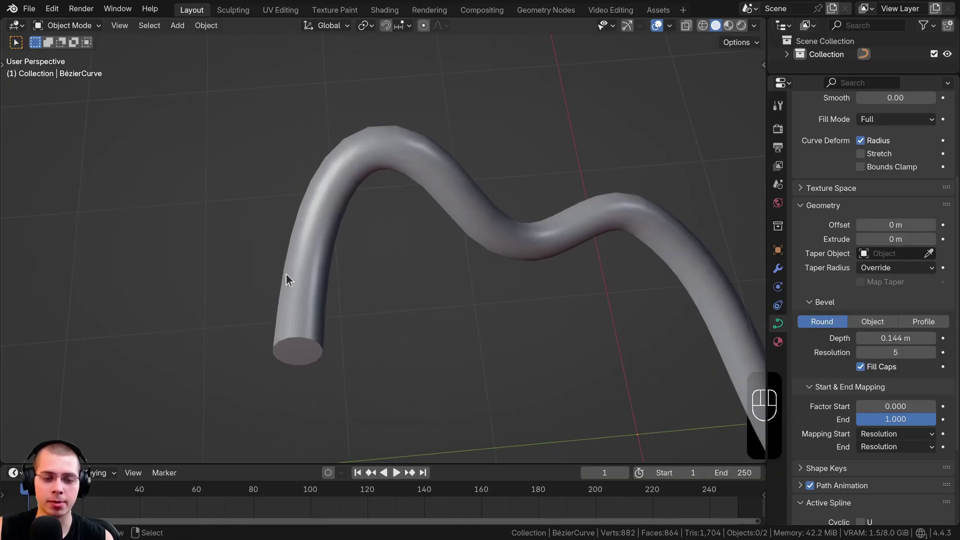
pyautogui.moveTo(224, 311); pyautogui.dragTo(196, 301)
pyautogui.click(271, 252)
pyautogui.press('shift+a')
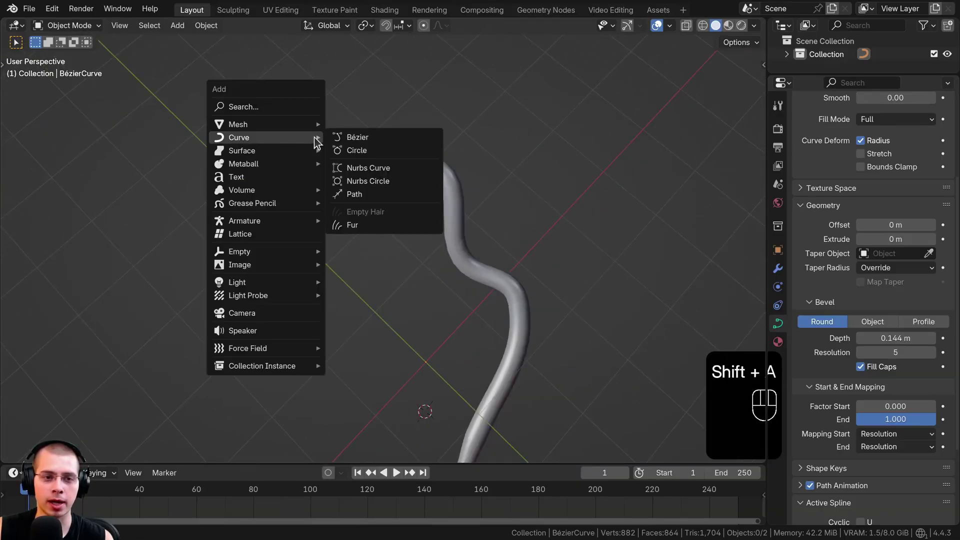
pyautogui.press('g')
pyautogui.click(340, 302)
pyautogui.moveTo(466, 226); pyautogui.dragTo(460, 207)
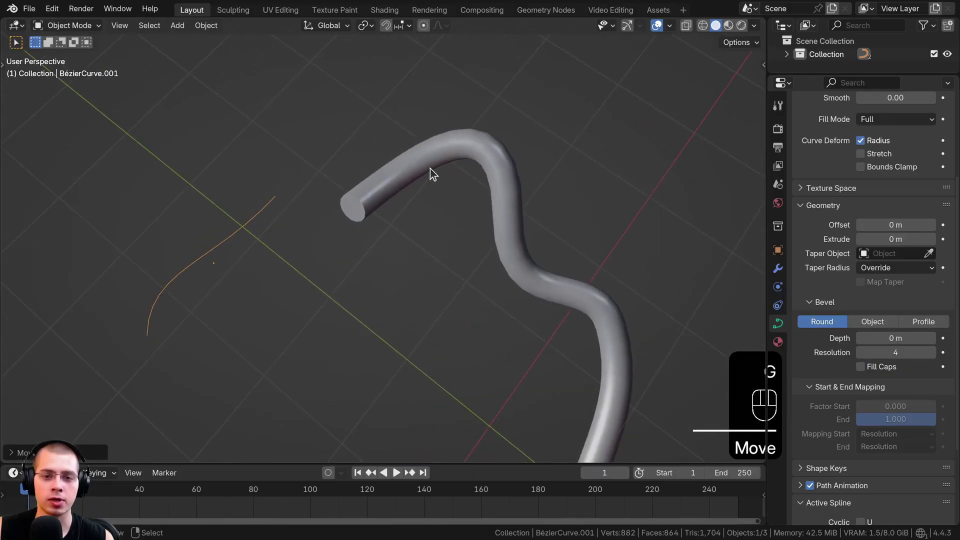
# - Select the tube and assign the new curve as its Taper Object so it thins to a point
pyautogui.moveTo(431, 172); pyautogui.dragTo(416, 168)
pyautogui.click(445, 216)
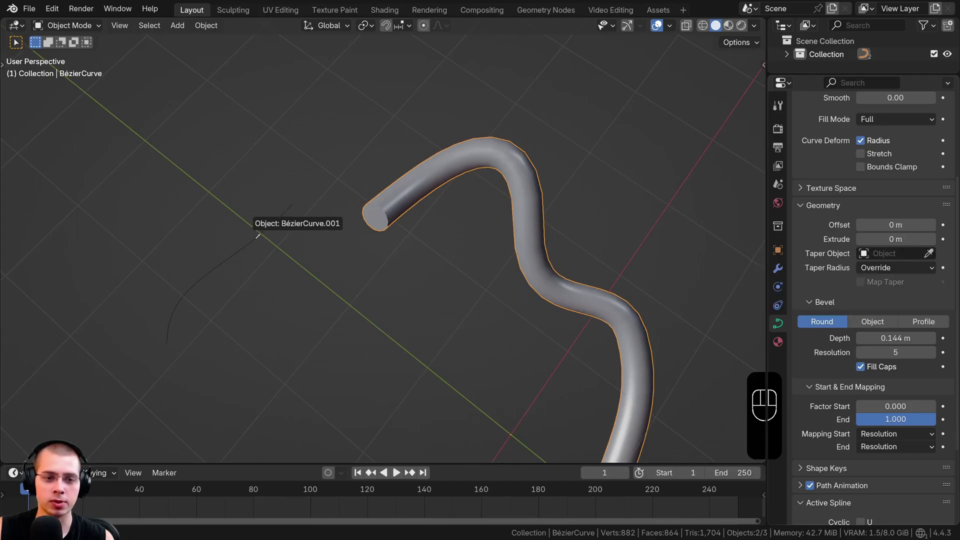
pyautogui.write('per Data-Block')
pyautogui.press('x')
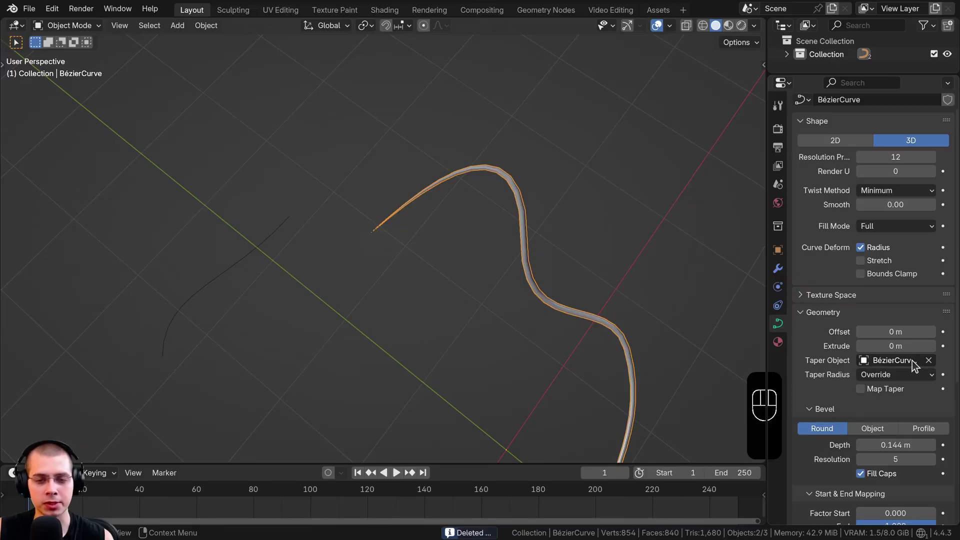
# - Orbit around the tapered tube to inspect its thinning shape
pyautogui.moveTo(333, 134); pyautogui.dragTo(417, 175)
pyautogui.moveTo(479, 207); pyautogui.dragTo(550, 240)
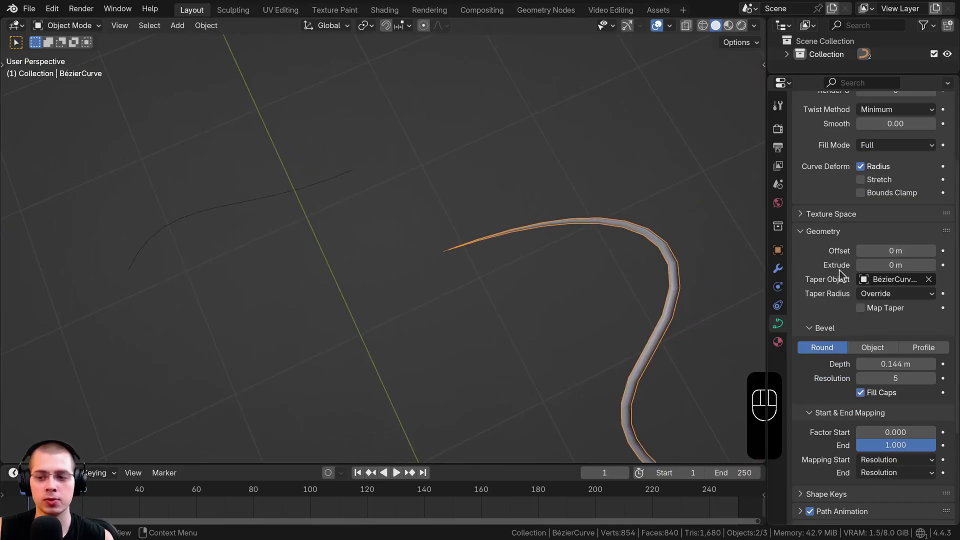
pyautogui.click(481, 227)
pyautogui.moveTo(473, 221); pyautogui.dragTo(453, 220)
pyautogui.moveTo(433, 222); pyautogui.dragTo(399, 217)
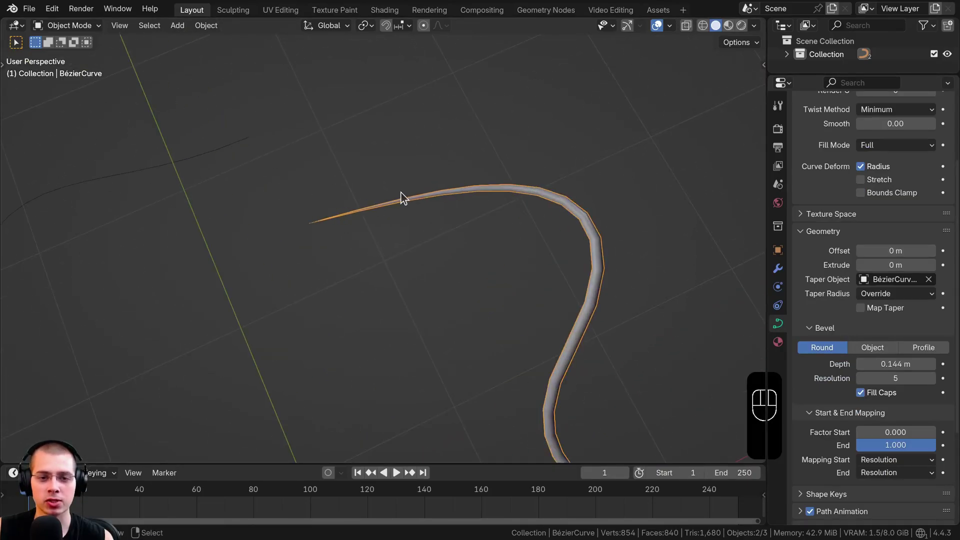
pyautogui.moveTo(346, 199); pyautogui.dragTo(337, 171)
pyautogui.middleClick(301, 196)
# - From top view, select the taper curve and start moving it to adjust the taper
pyautogui.press('KP_7')
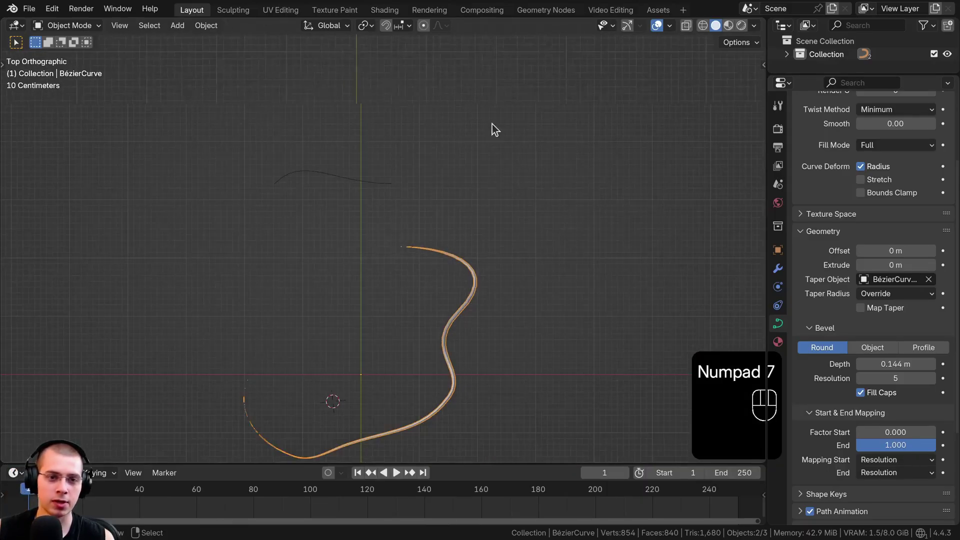
pyautogui.click(484, 69)
pyautogui.click(373, 107)
pyautogui.press('g')
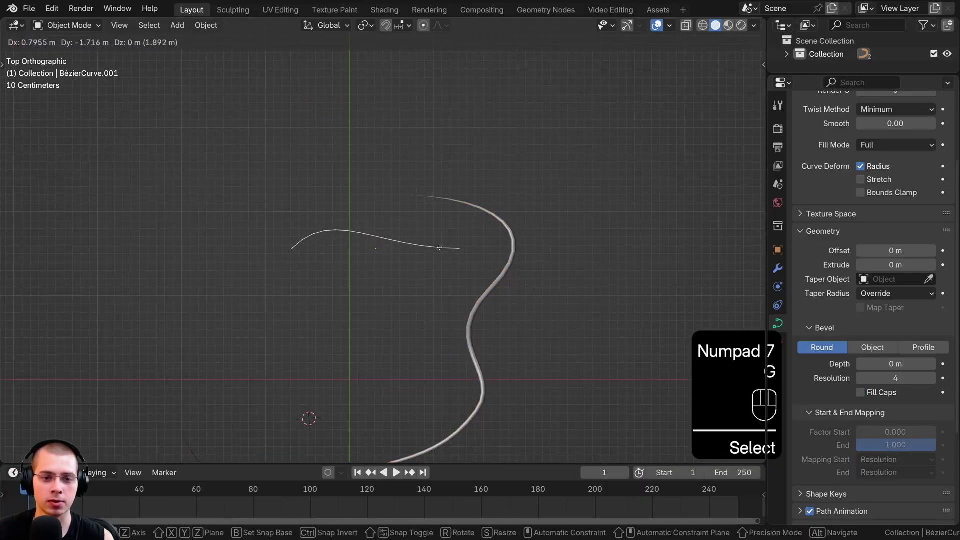
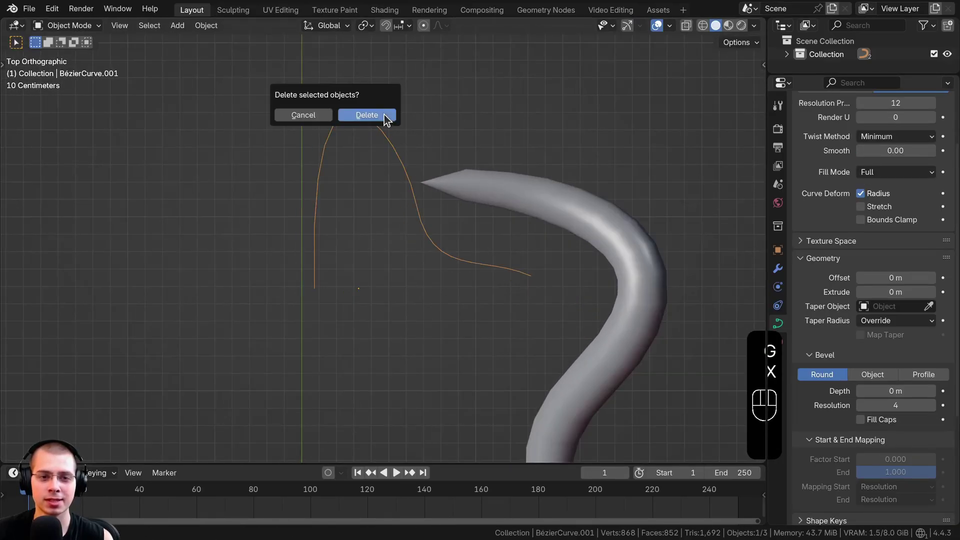
# - Delete the taper curve, then orbit to the tube's end and select the tube
pyautogui.press('Delete')
pyautogui.moveTo(385, 252); pyautogui.dragTo(528, 201)
pyautogui.moveTo(552, 257); pyautogui.dragTo(584, 333)
pyautogui.moveTo(580, 306); pyautogui.dragTo(498, 308)
pyautogui.moveTo(438, 290); pyautogui.dragTo(438, 263)
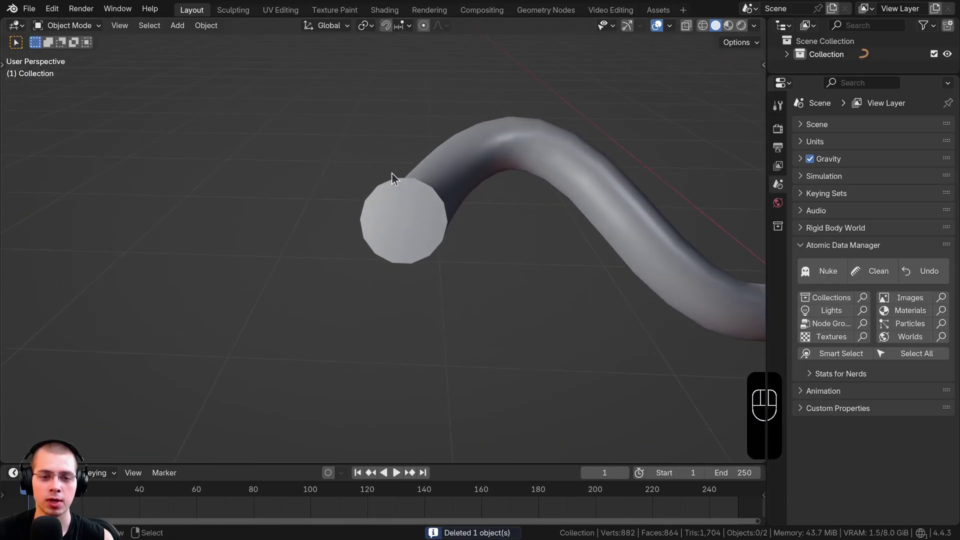
pyautogui.moveTo(384, 220); pyautogui.dragTo(369, 217)
pyautogui.click(377, 220)
pyautogui.rightClick(378, 220)
pyautogui.click(387, 220)
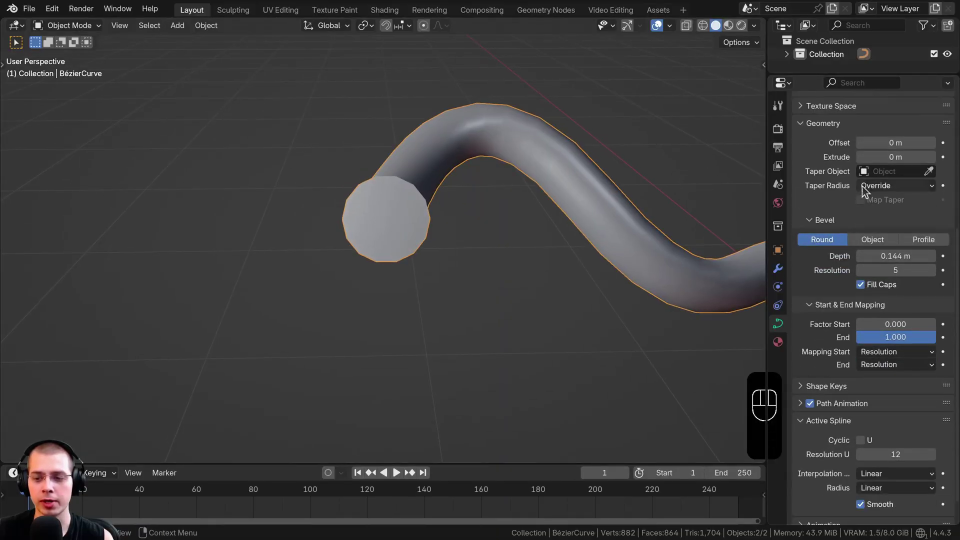
# - Set the tube's bevel mode to Object after briefly trying Profile, leaving a bare curve
pyautogui.moveTo(602, 298); pyautogui.dragTo(583, 330)
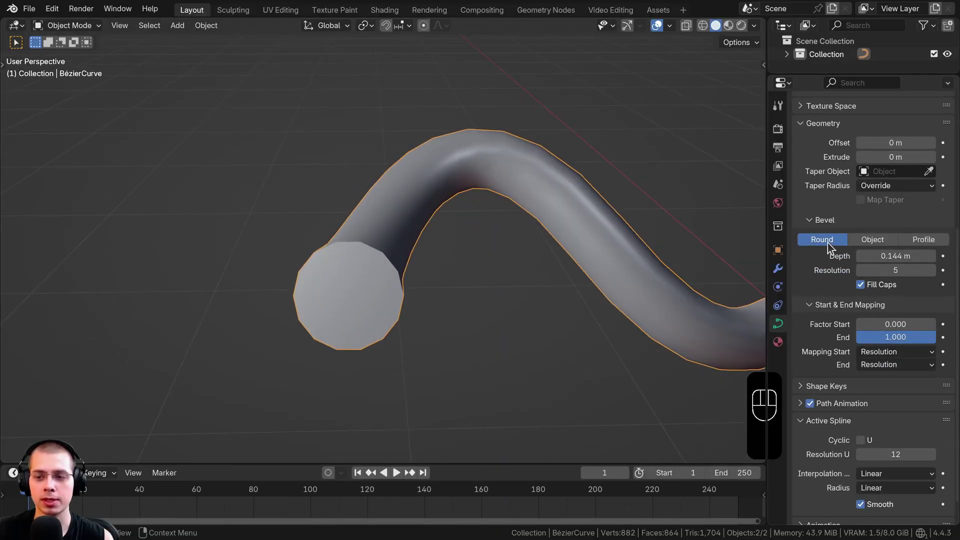
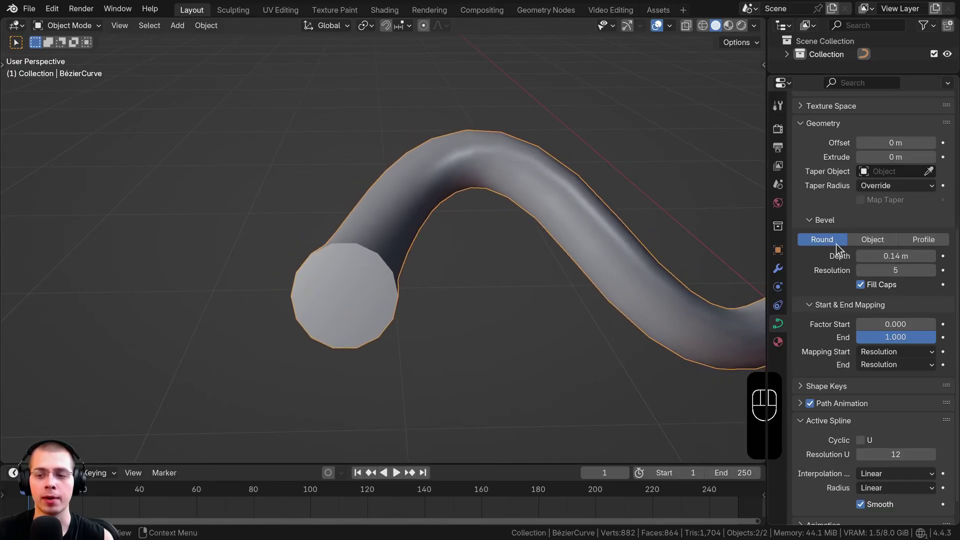
pyautogui.click(879, 243)
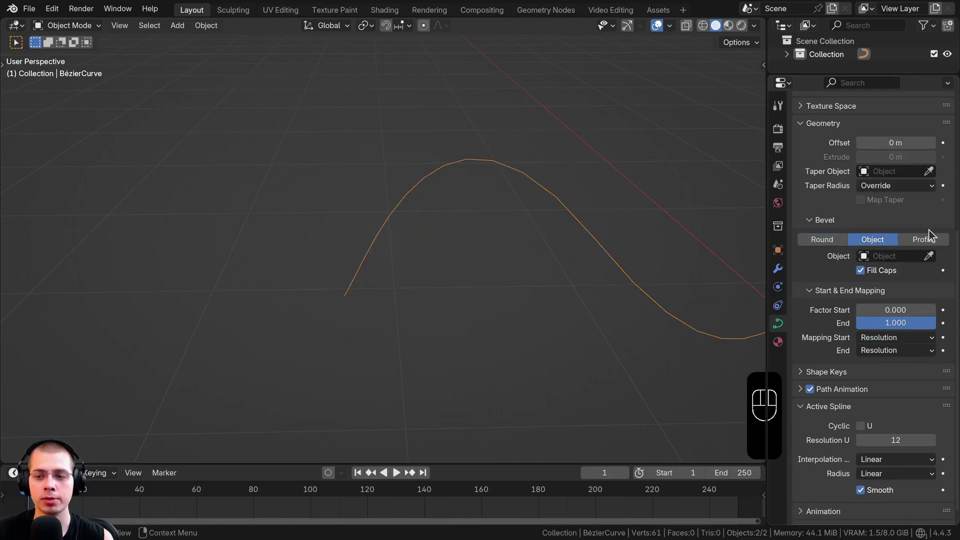
pyautogui.click(933, 246)
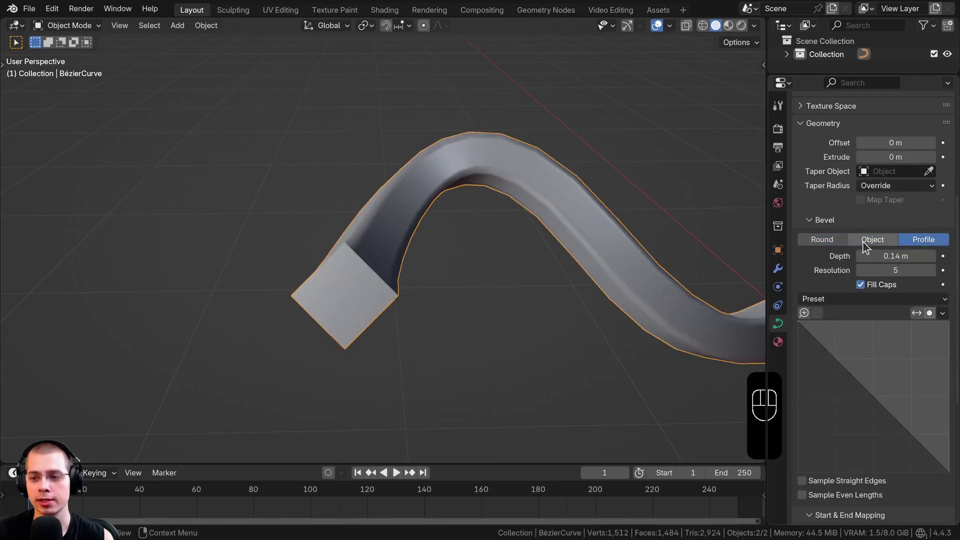
pyautogui.click(867, 243)
pyautogui.click(468, 240)
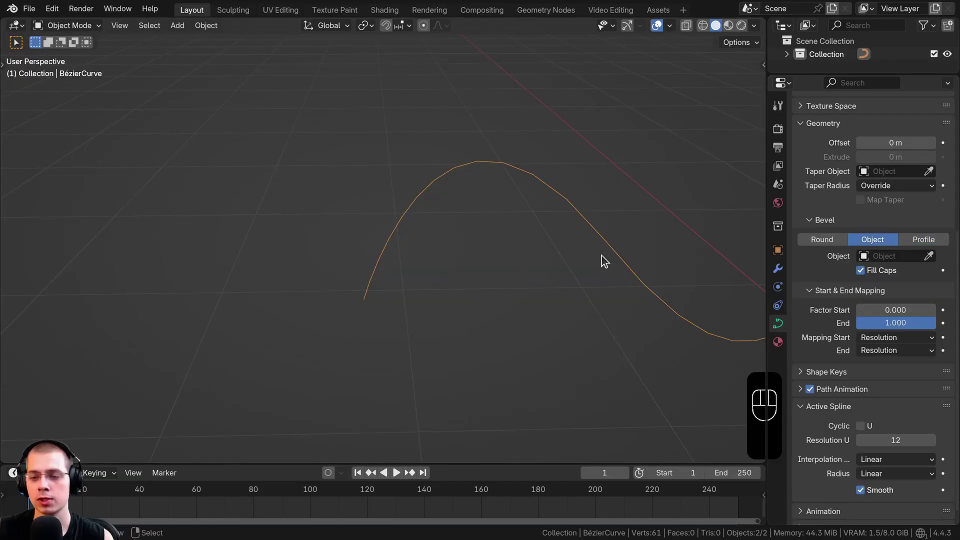
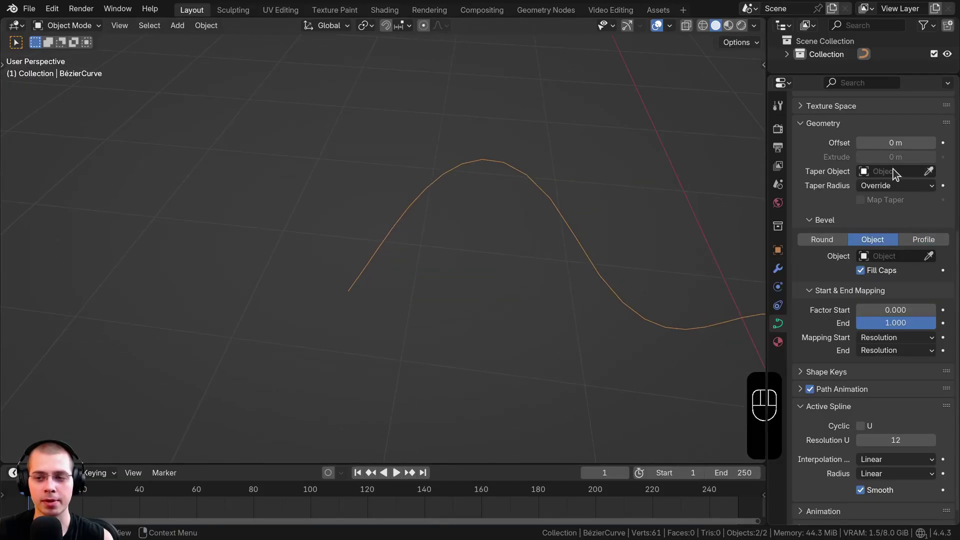
pyautogui.click(276, 380)
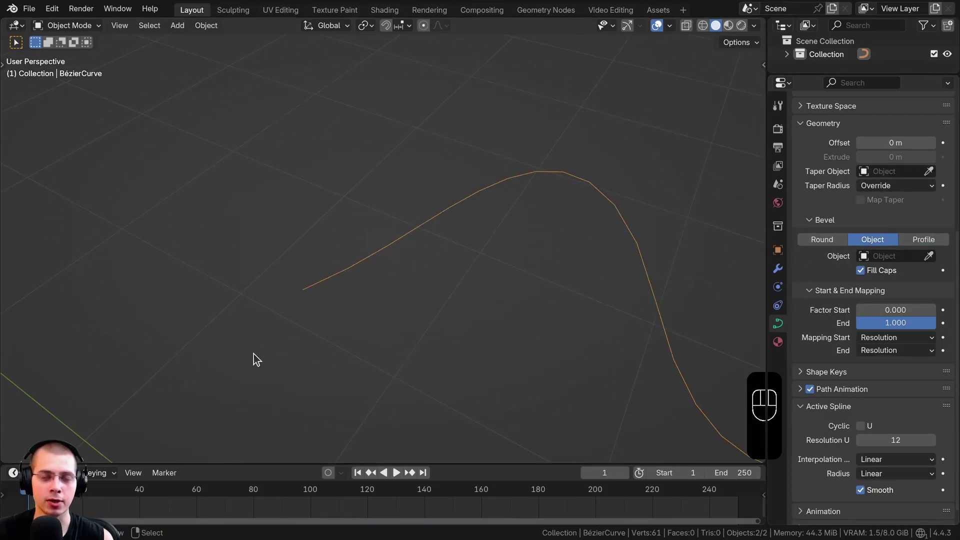
pyautogui.moveTo(282, 320); pyautogui.dragTo(292, 292)
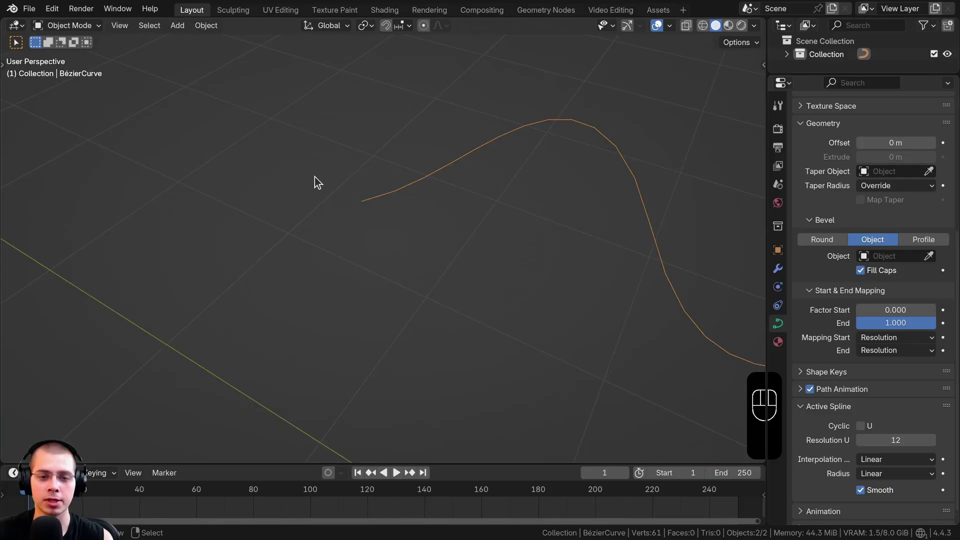
# - Add a Bézier circle, reshape its points from top view into the tube's bean-shaped bevel object
pyautogui.press('shift+a')
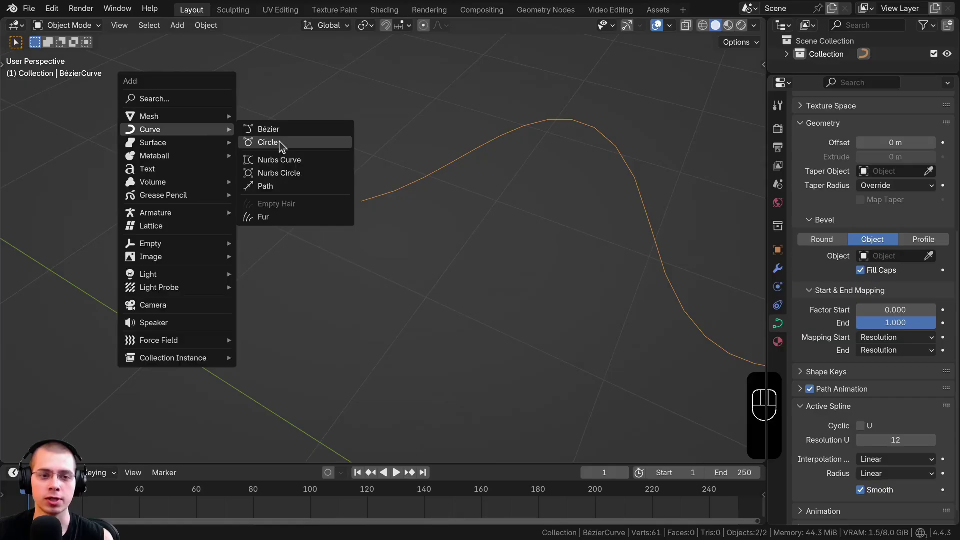
pyautogui.write('dd Bézier Circle')
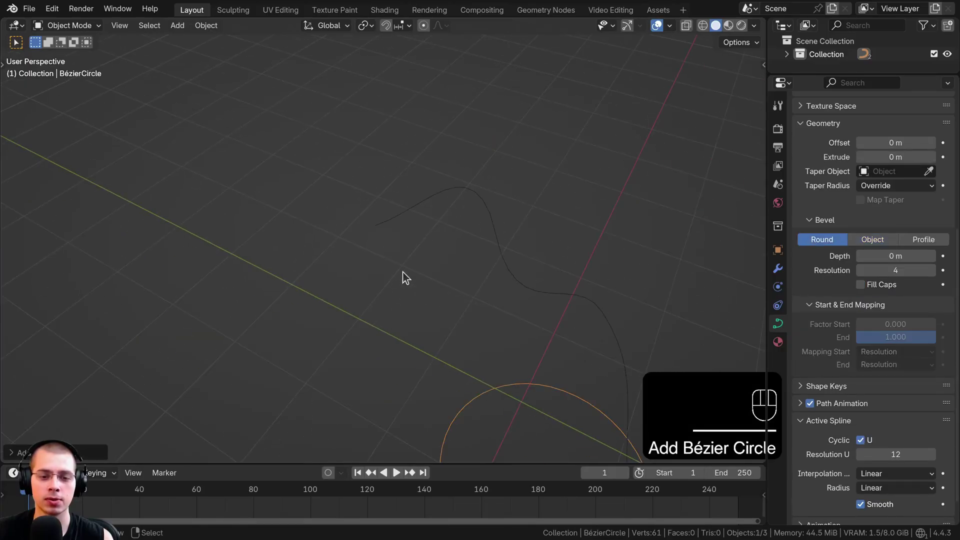
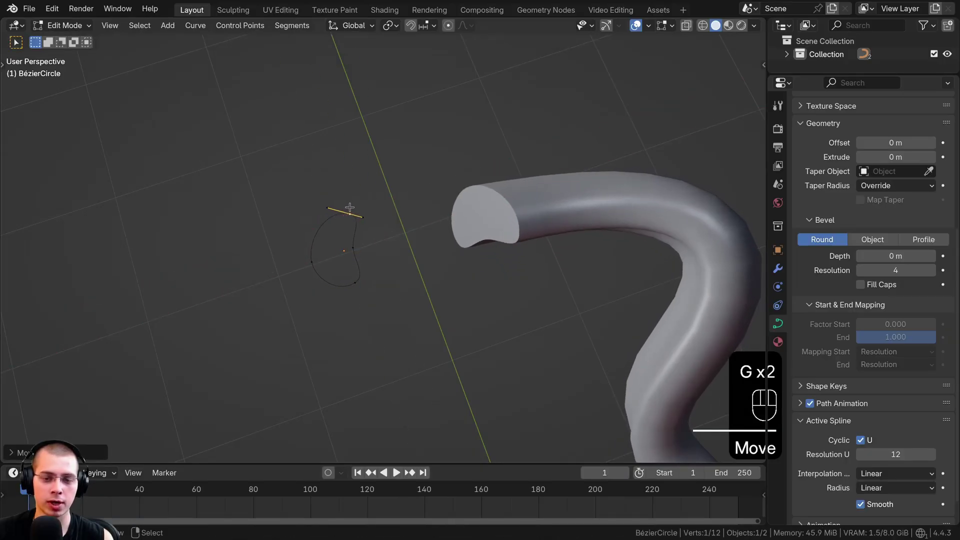
pyautogui.press('KP_7')
pyautogui.press('r')
pyautogui.press('g')
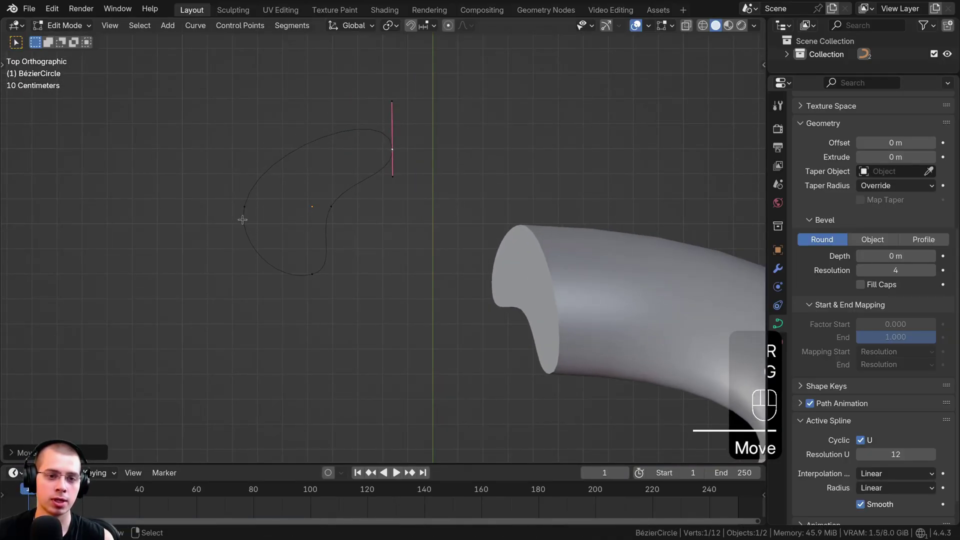
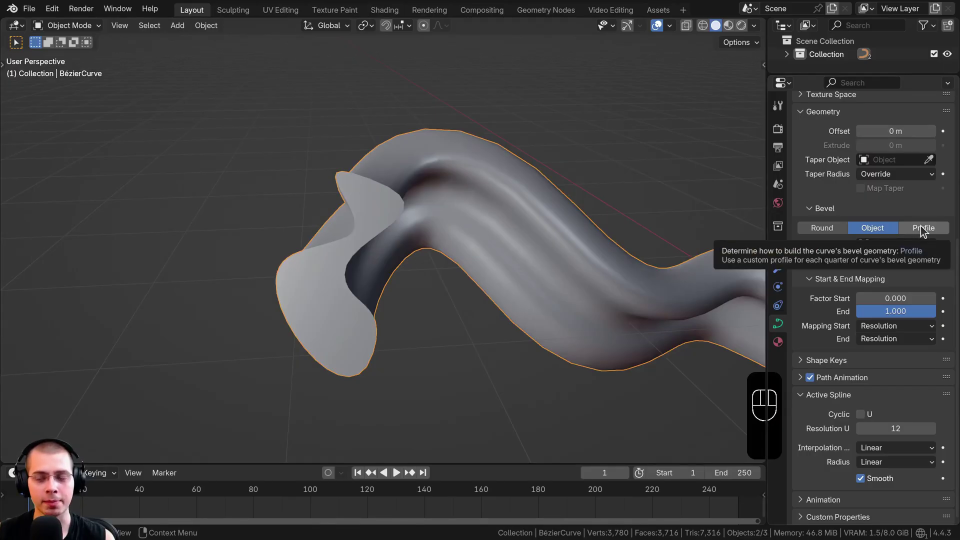
# - Switch the bevel to Profile mode, giving the tube a square cross-section with end caps
pyautogui.click(924, 230)
pyautogui.moveTo(529, 243); pyautogui.dragTo(887, 188)
pyautogui.moveTo(887, 188); pyautogui.dragTo(550, 304)
pyautogui.middleClick(586, 275)
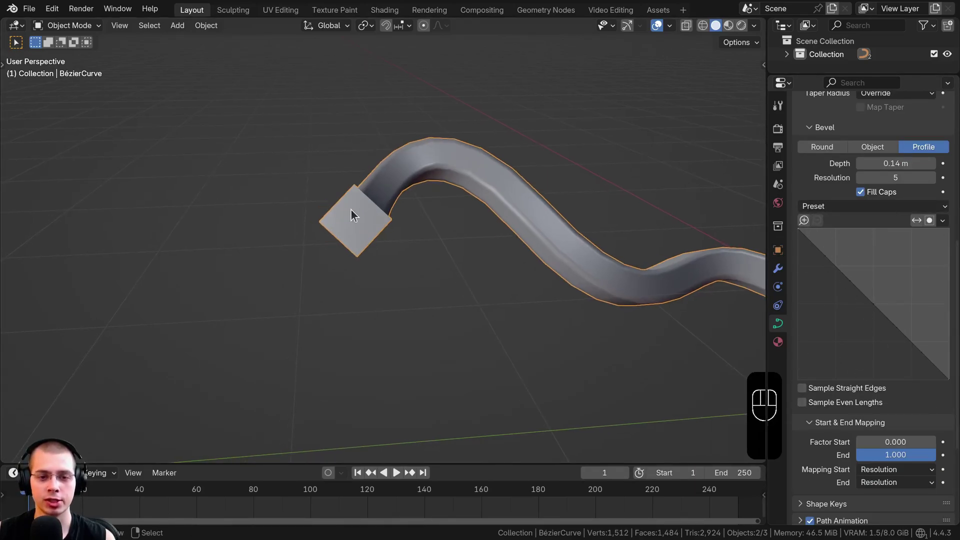
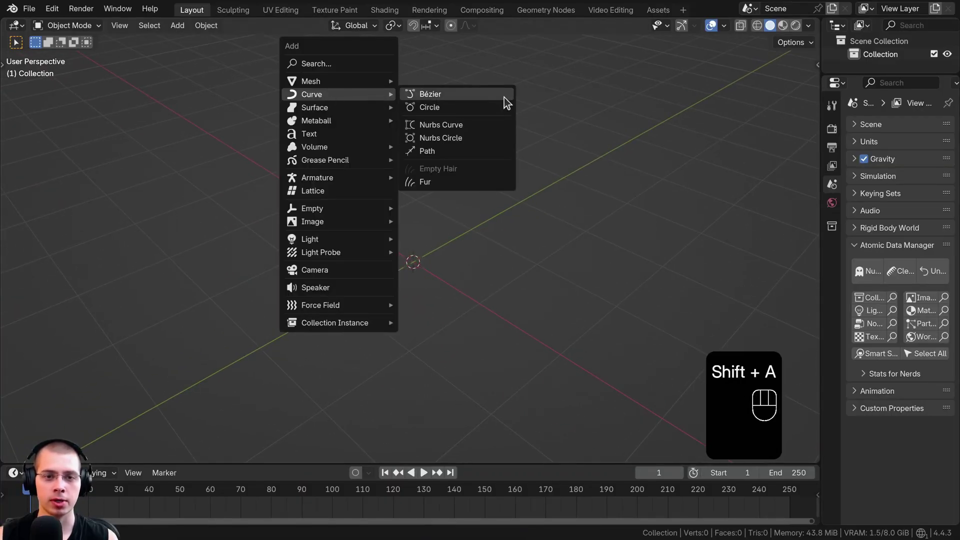
# - Delete the NurbsCircle and add a Nurbs Path at the centre, starting to move its points
pyautogui.moveTo(438, 215); pyautogui.dragTo(432, 235)
pyautogui.moveTo(385, 165); pyautogui.dragTo(390, 144)
pyautogui.press('x')
pyautogui.press('shift+a')
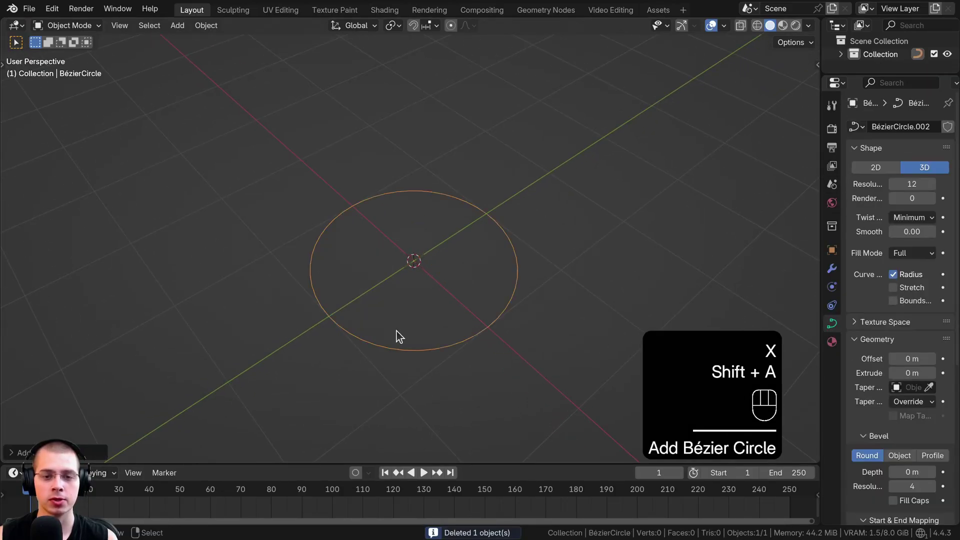
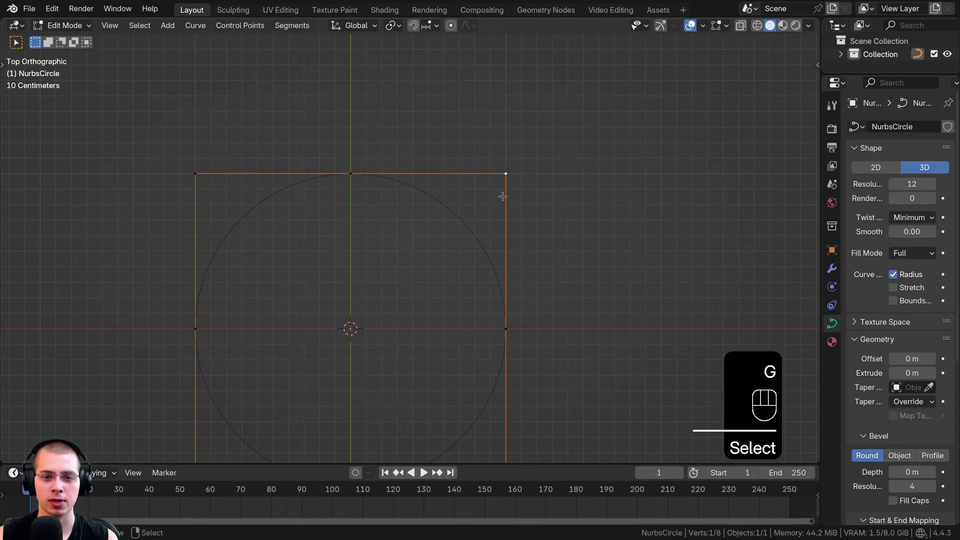
pyautogui.press('g')
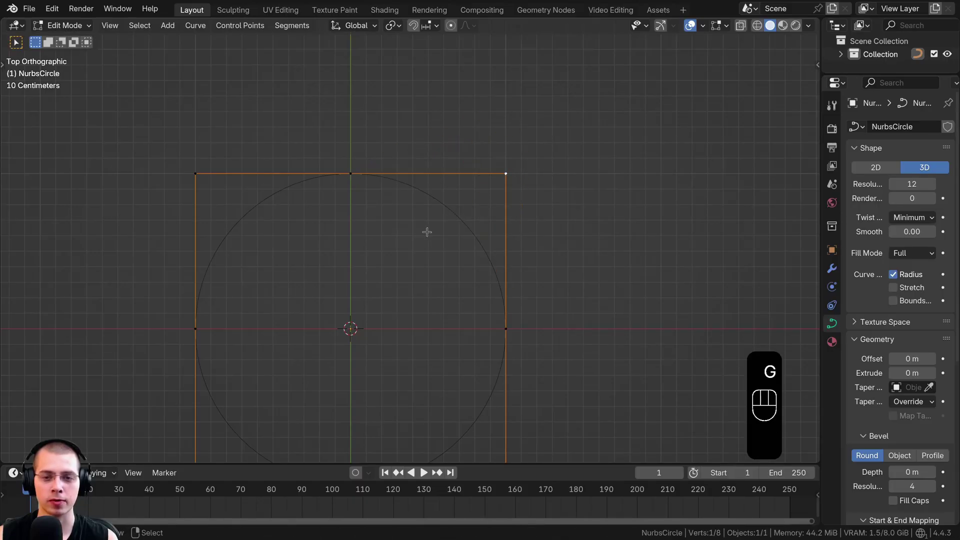
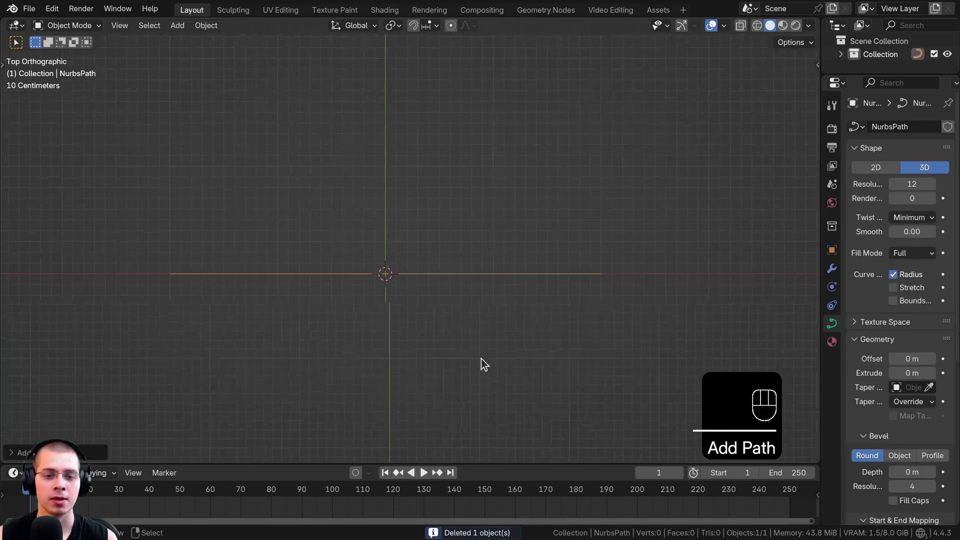
# - Tilt the view out of top-down to see the NURBS path in perspective
pyautogui.moveTo(474, 320); pyautogui.dragTo(474, 257)
pyautogui.middleClick(470, 233)
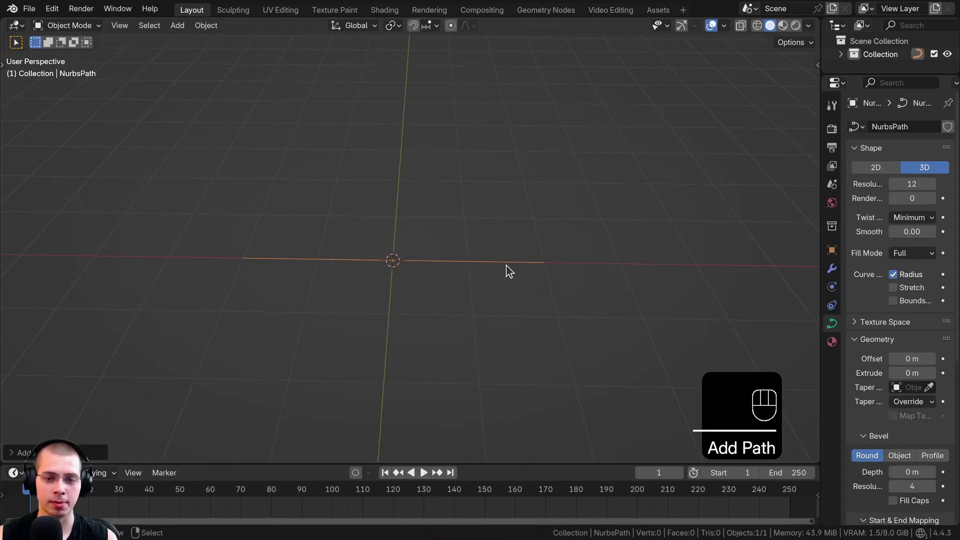
pyautogui.middleClick(396, 273)
pyautogui.middleClick(403, 274)
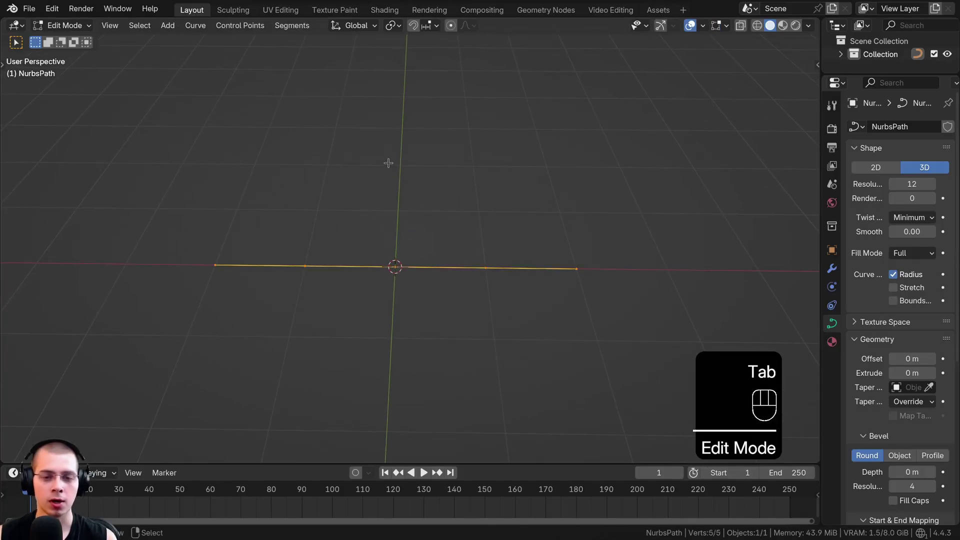
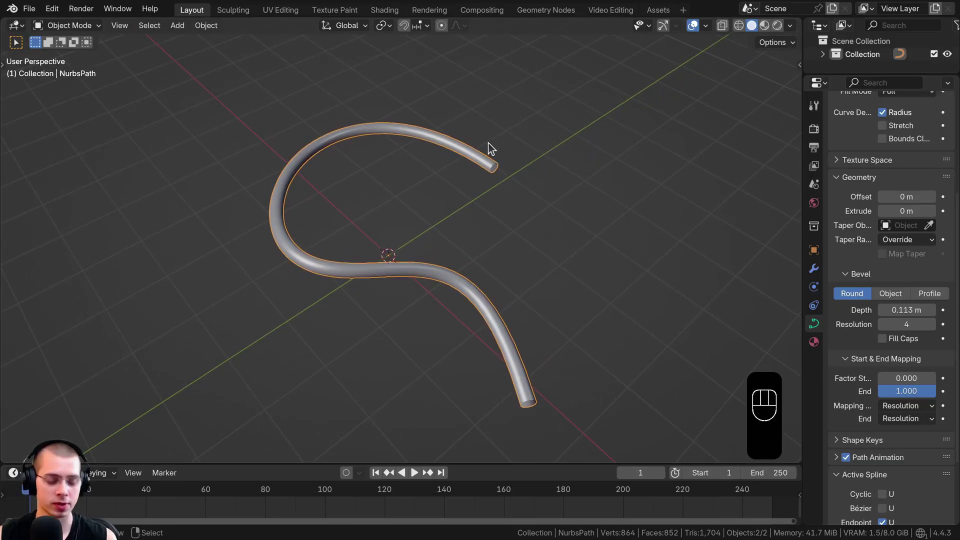
# - Enable Extra Curve Objects, delete the hooked tube, and bring up the curve add list with Curly
pyautogui.click(48, 13)
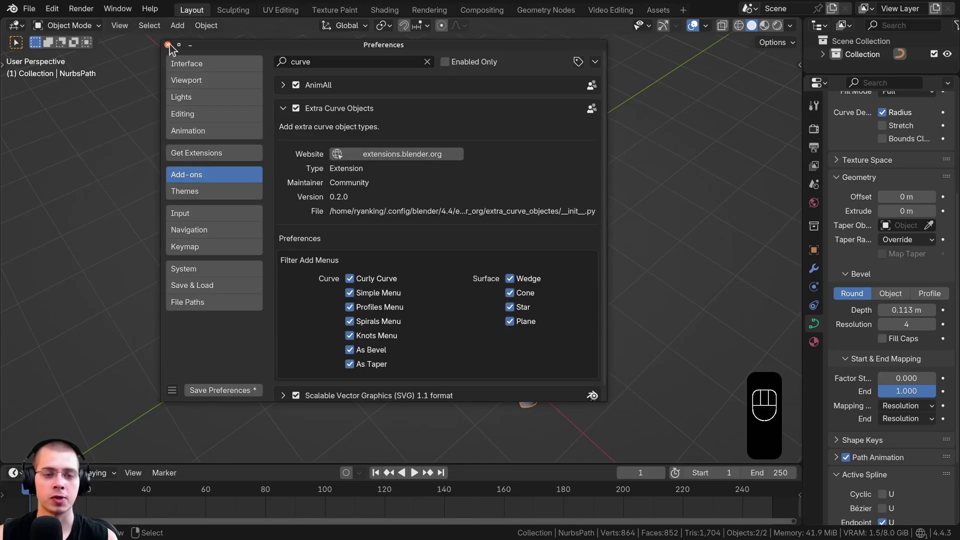
pyautogui.press('x')
pyautogui.press('Delete')
pyautogui.press('shift+a')
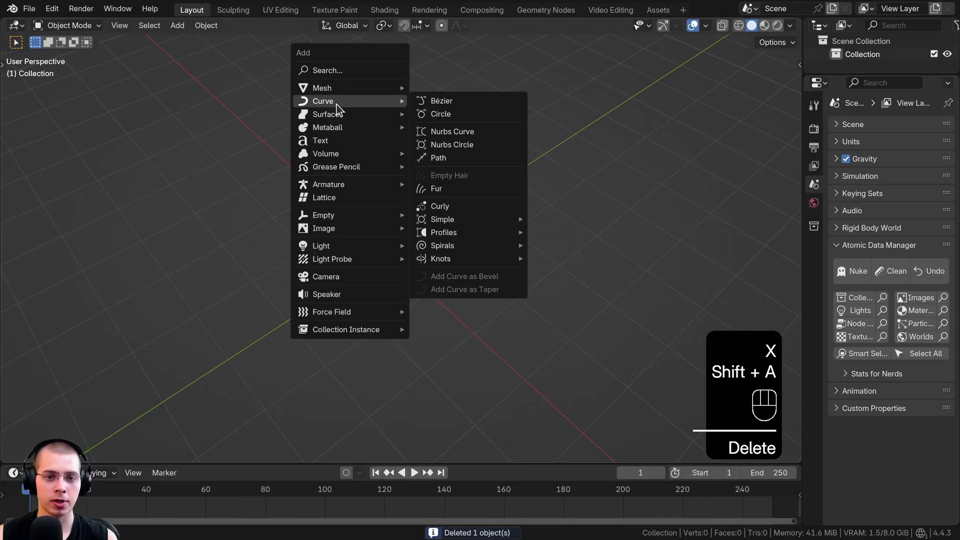
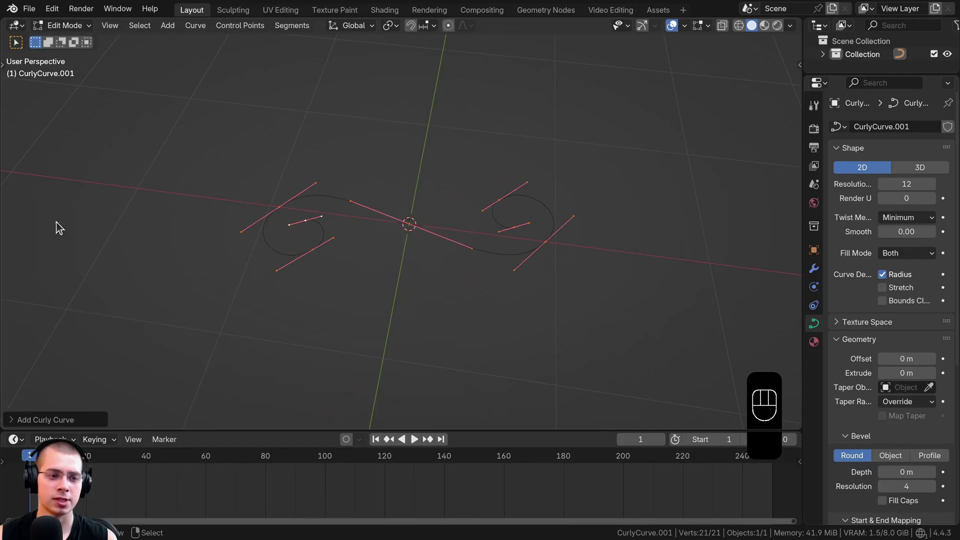
# - Delete the curly curve and browse the extra curve presets to add a logarithmic spiral
pyautogui.press('Tab')
pyautogui.press('x')
pyautogui.press('shift+a')
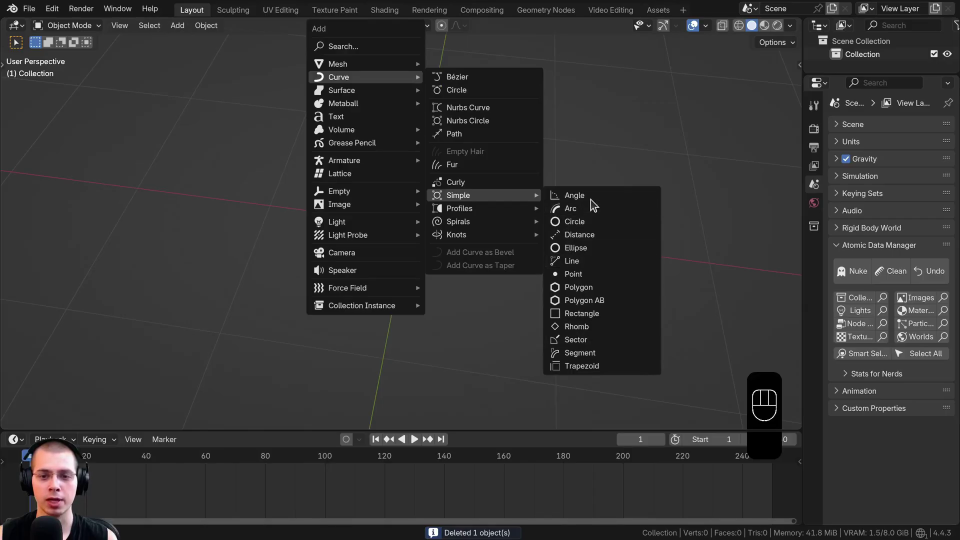
pyautogui.press('ctrl+z')
pyautogui.press('shift+a')
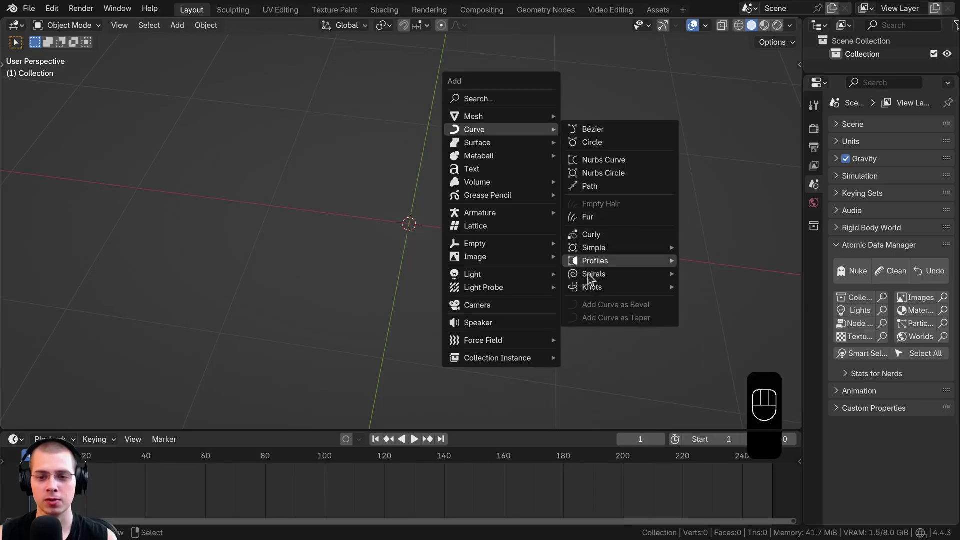
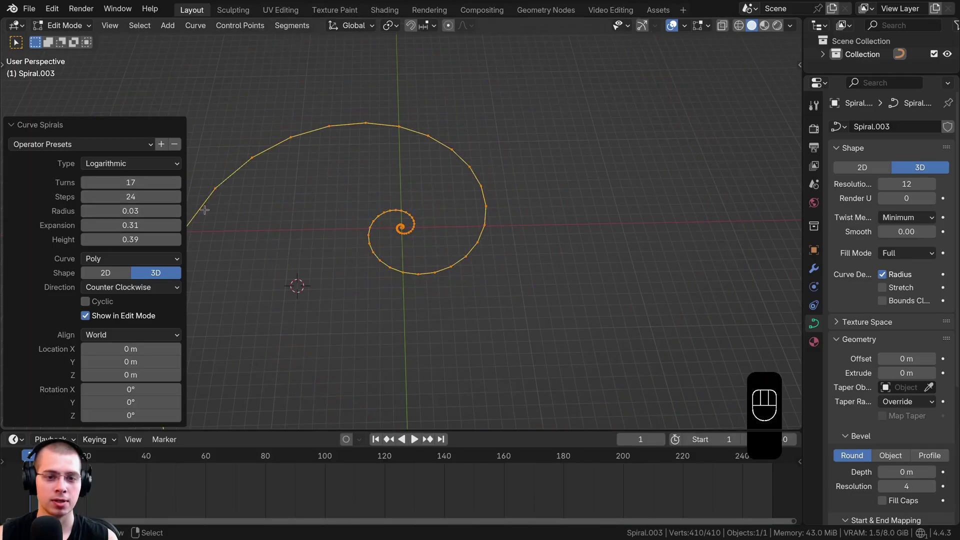
# - Delete the tweaked spiral and reopen the list of curve types to add
pyautogui.press('Tab')
pyautogui.press('x')
pyautogui.press('Delete')
pyautogui.press('shift+a')
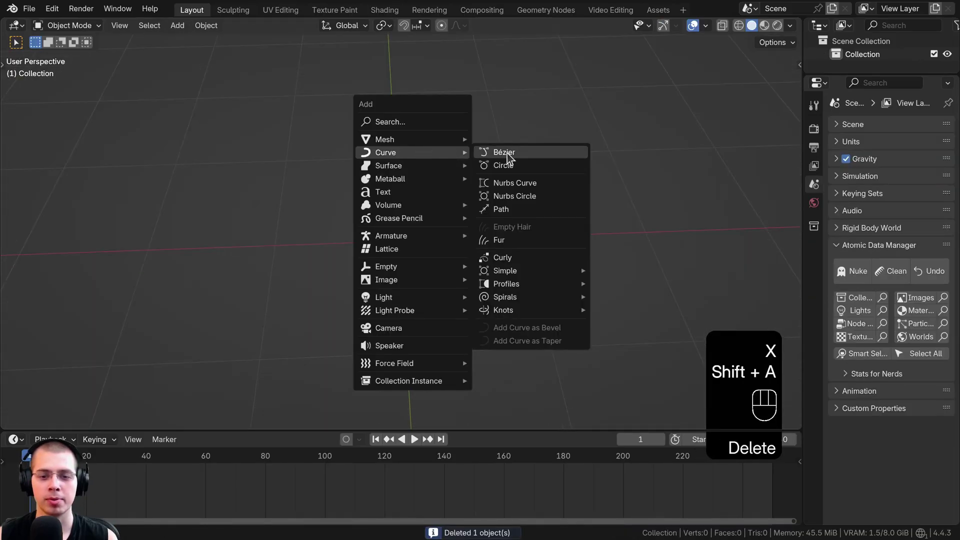
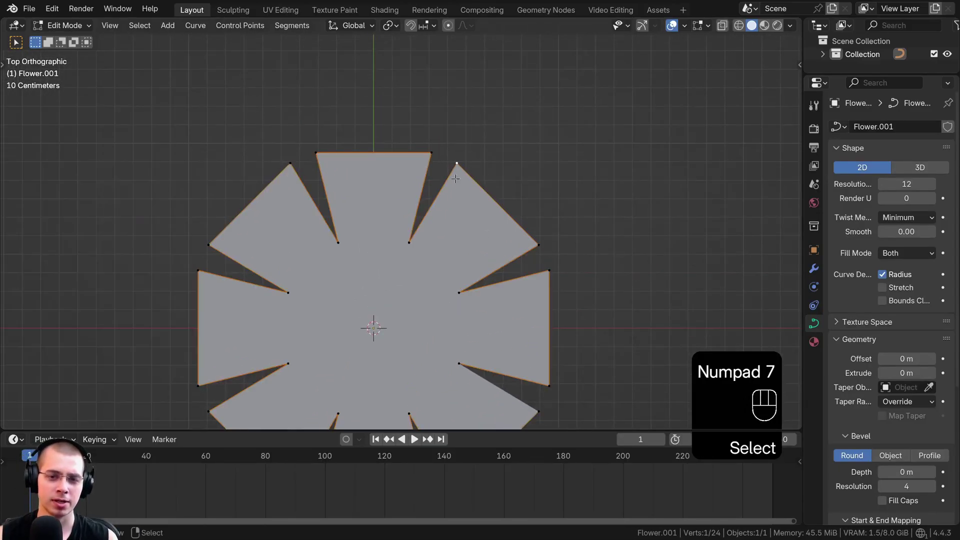
# - Start moving one selected point of the flower profile inward
pyautogui.press('g')
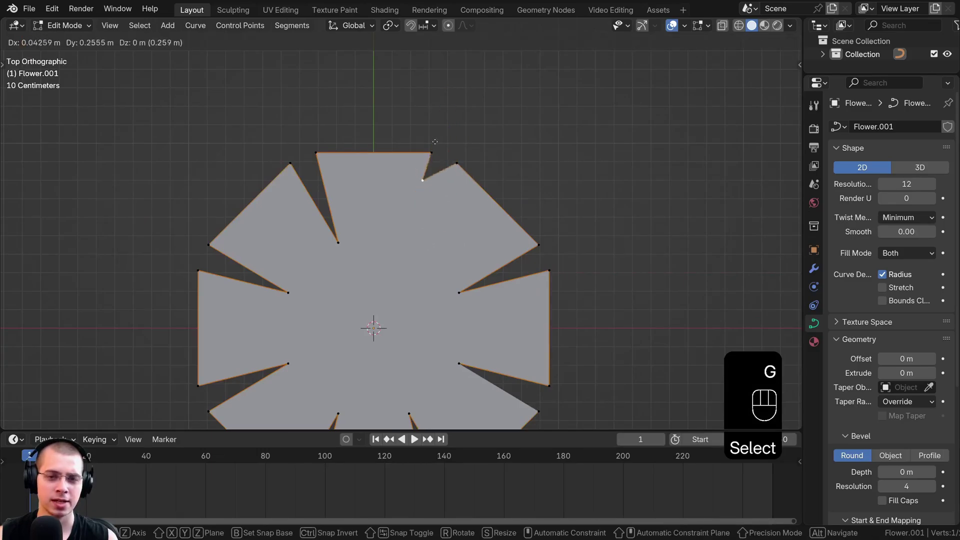
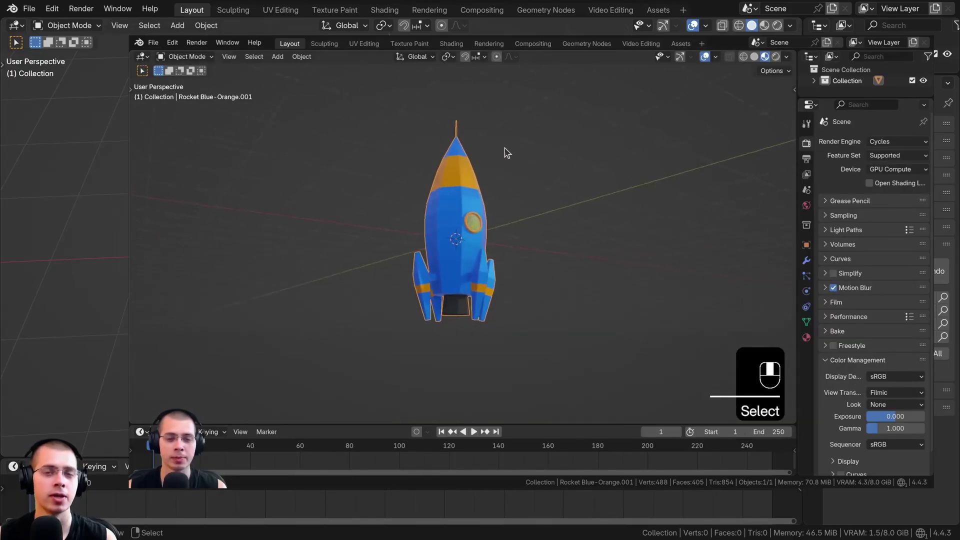
# - Toggle playback around the rocket-on-path clip, then re-aim the view on the cleared scene
pyautogui.press('space')
pyautogui.click(464, 191)
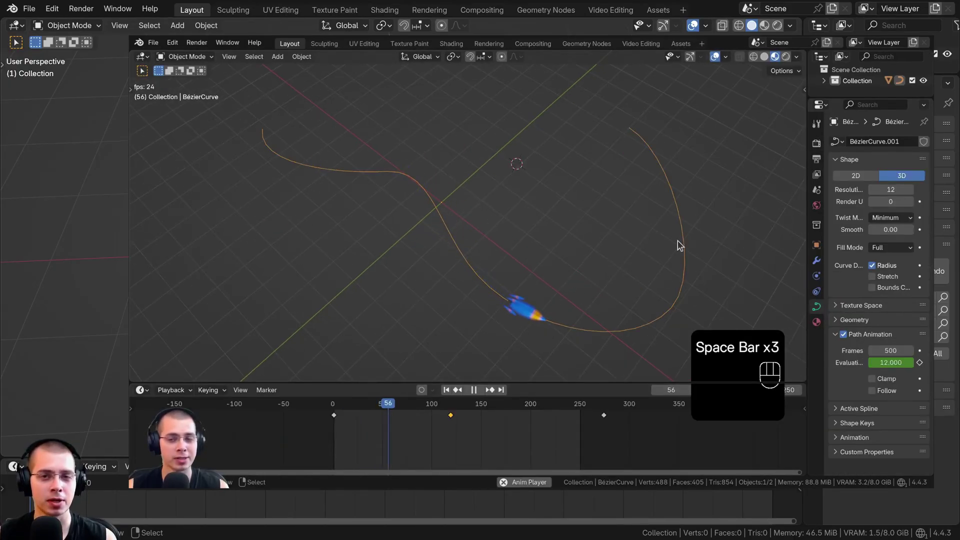
pyautogui.press('space')
pyautogui.middleClick(628, 179)
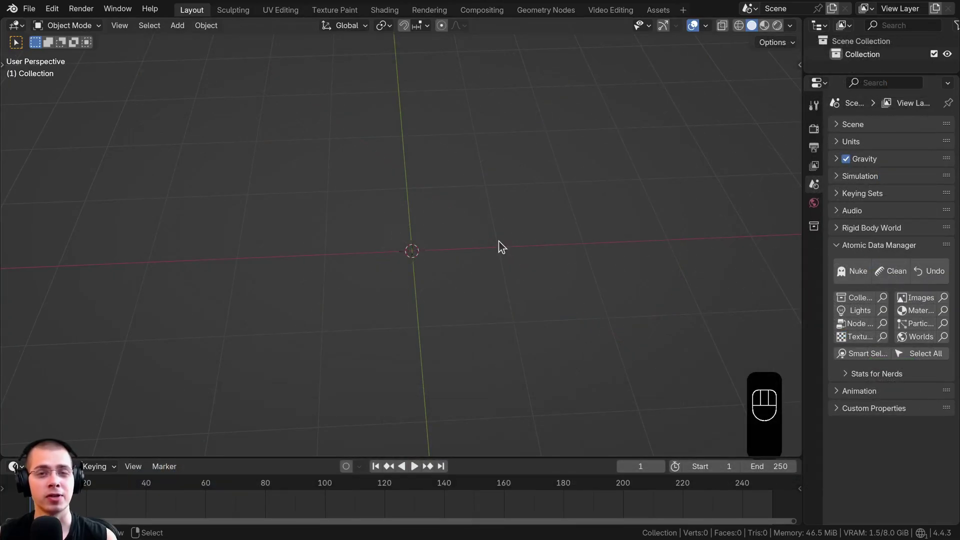
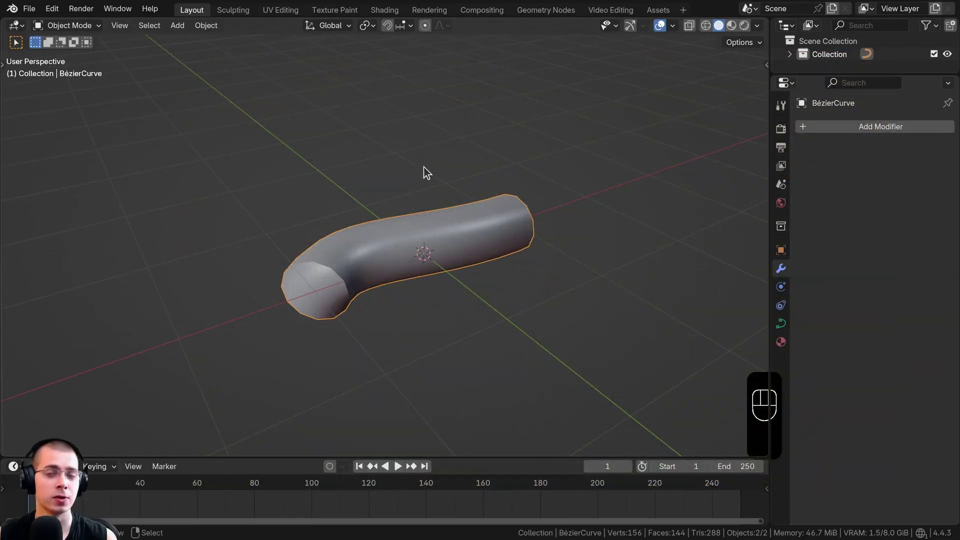
# - Inspect the bent Bézier tube from several angles, including looking along its length
pyautogui.click(416, 235)
pyautogui.click(413, 228)
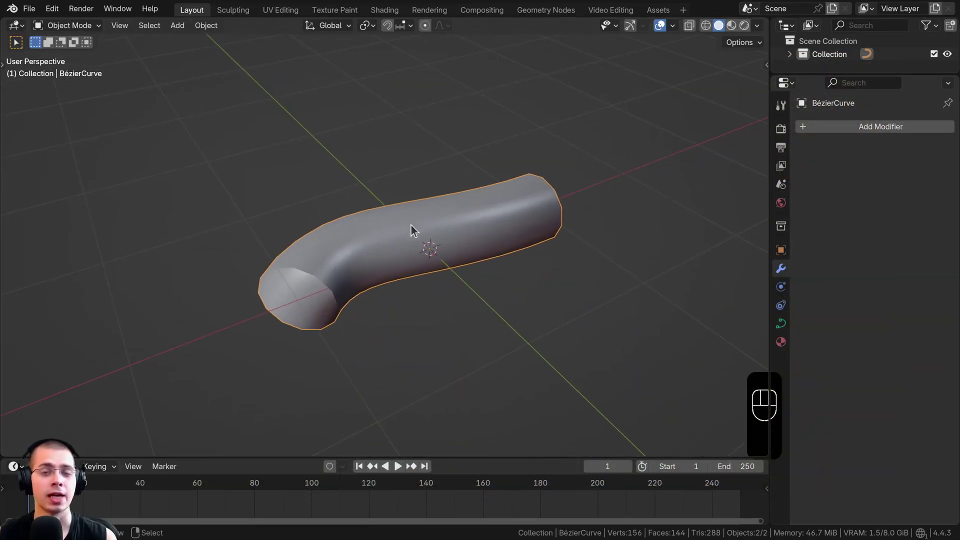
pyautogui.middleClick(411, 243)
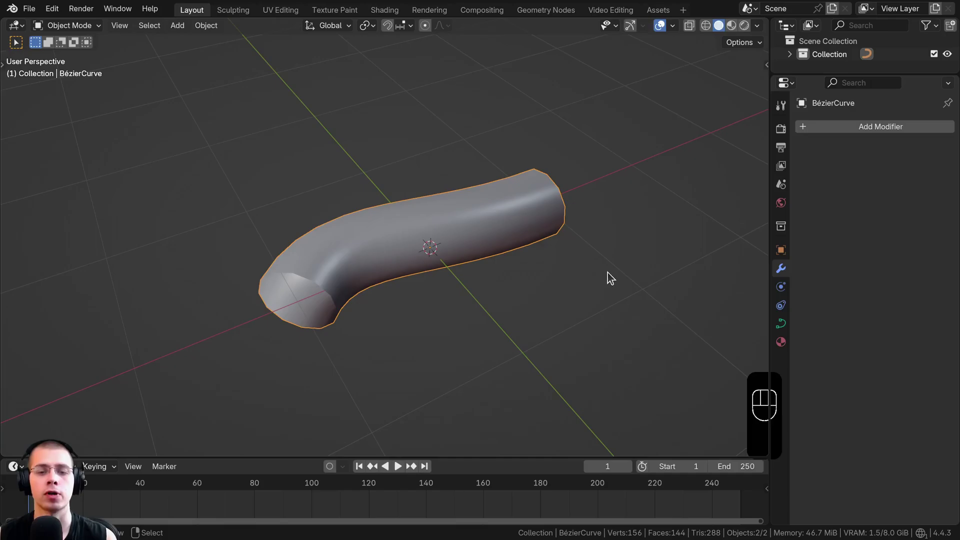
pyautogui.middleClick(634, 276)
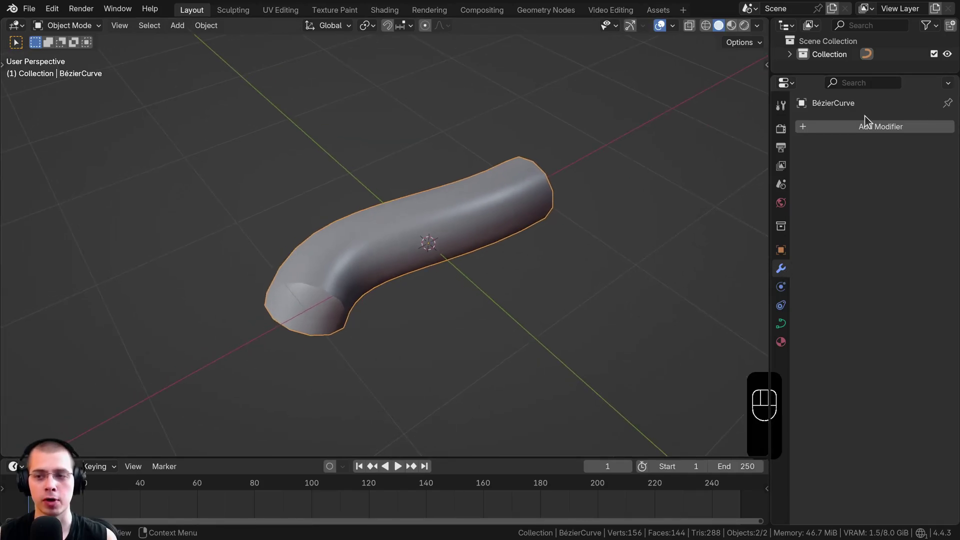
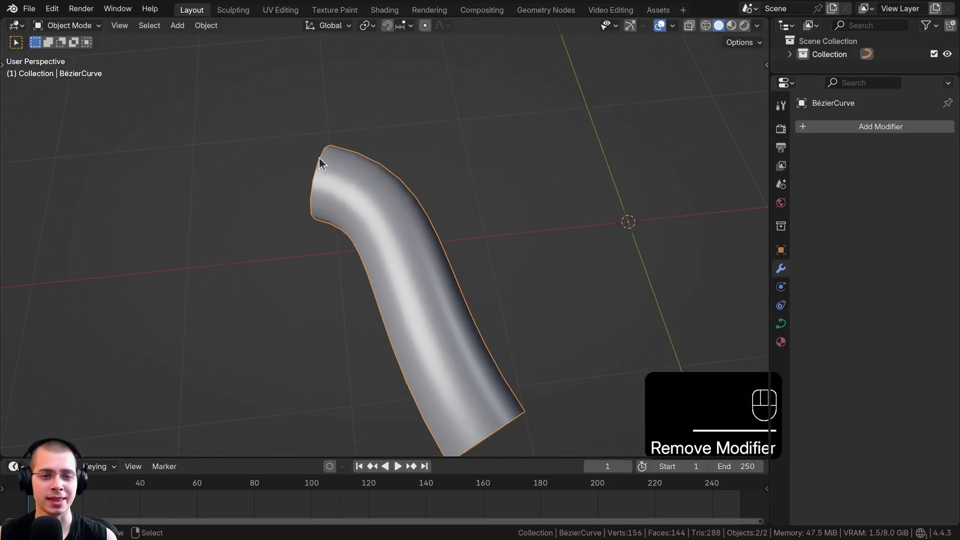
pyautogui.moveTo(468, 358); pyautogui.dragTo(477, 270)
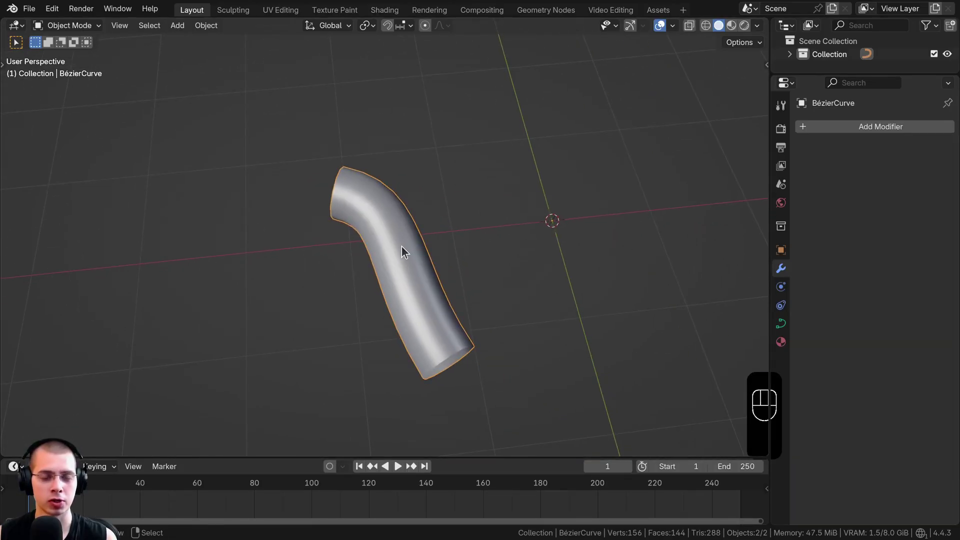
pyautogui.moveTo(401, 216); pyautogui.dragTo(420, 195)
pyautogui.moveTo(409, 202); pyautogui.dragTo(431, 191)
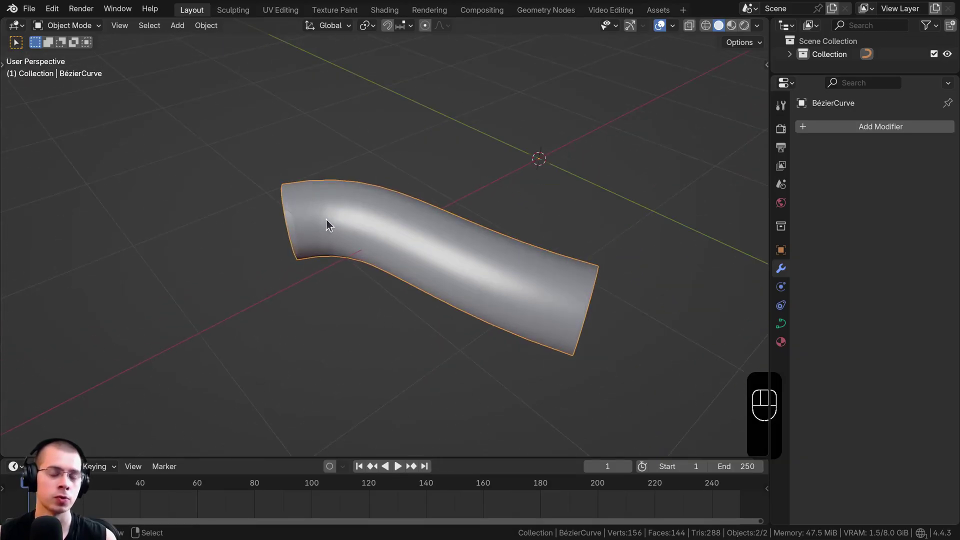
pyautogui.click(339, 223)
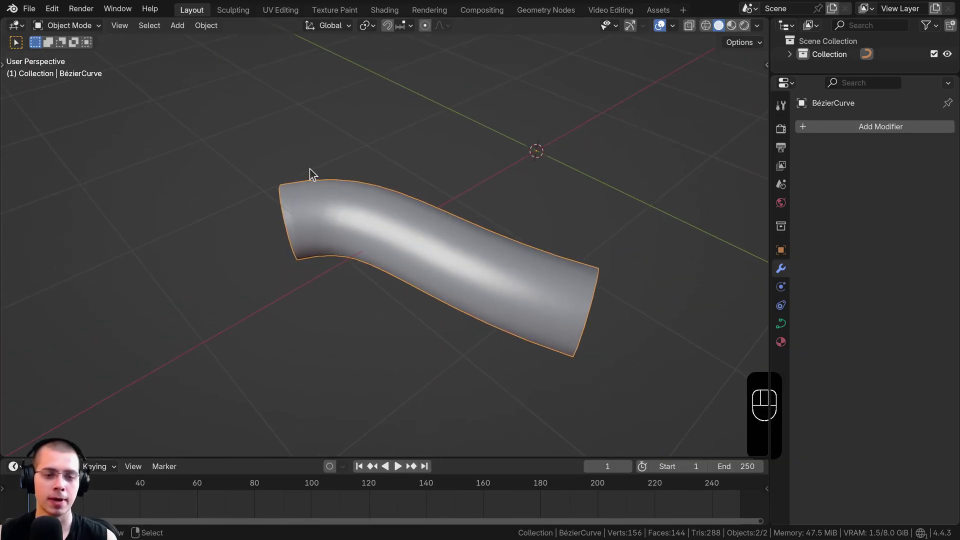
pyautogui.click(317, 176)
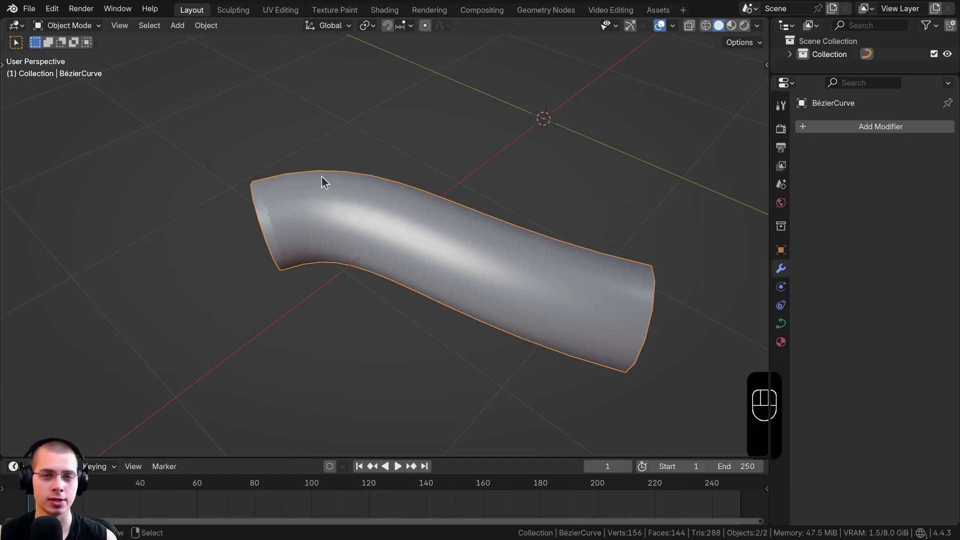
pyautogui.click(391, 246)
pyautogui.click(321, 236)
pyautogui.moveTo(326, 212); pyautogui.dragTo(312, 195)
pyautogui.moveTo(342, 202); pyautogui.dragTo(357, 196)
# - Reshape the tube's upper end with a quick point grab in Edit Mode, then view its open end
pyautogui.press('Tab')
pyautogui.press('g')
pyautogui.press('Tab')
pyautogui.moveTo(373, 269); pyautogui.dragTo(362, 242)
pyautogui.click(411, 239)
pyautogui.moveTo(416, 258); pyautogui.dragTo(418, 219)
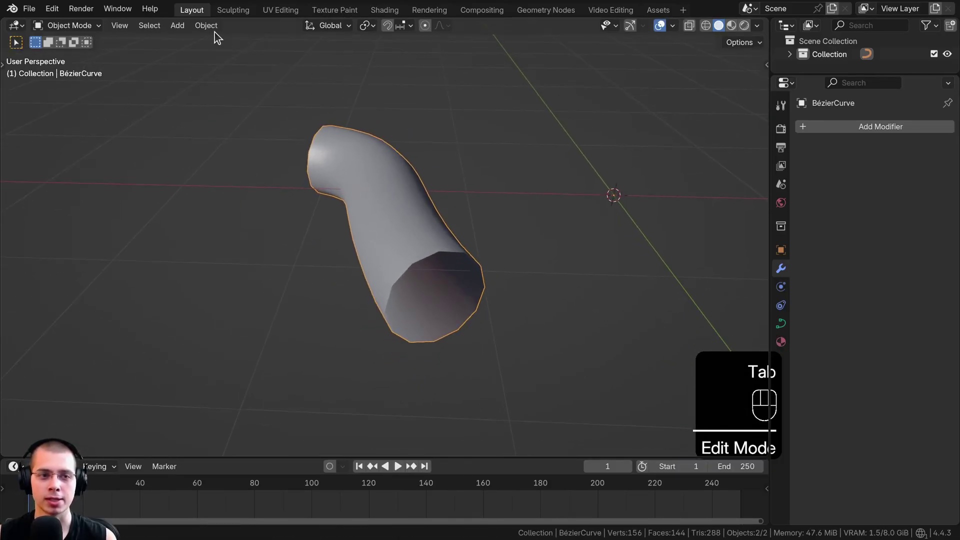